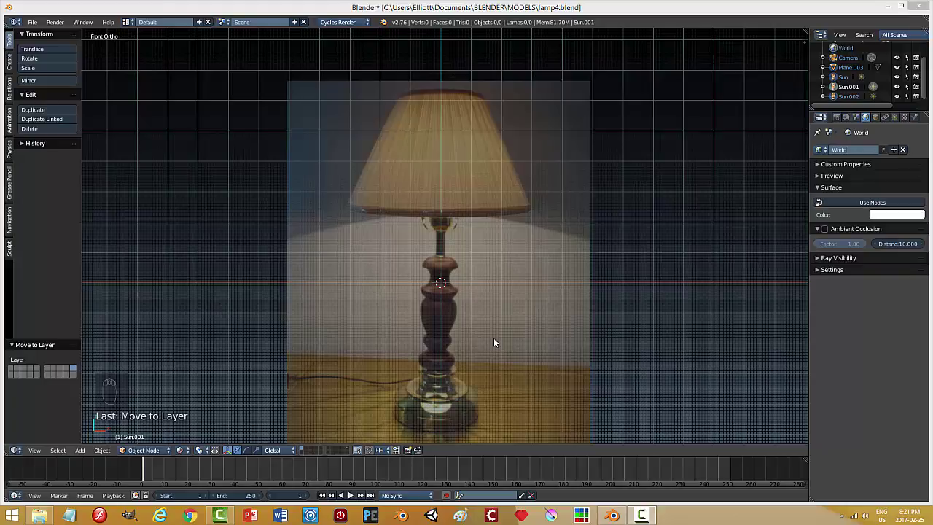
# Add a plane mesh over the reference photo to begin the stand's profile edge
pyautogui.moveTo(501, 341); pyautogui.dragTo(545, 222)
pyautogui.press('shift+a')
pyautogui.press('r')
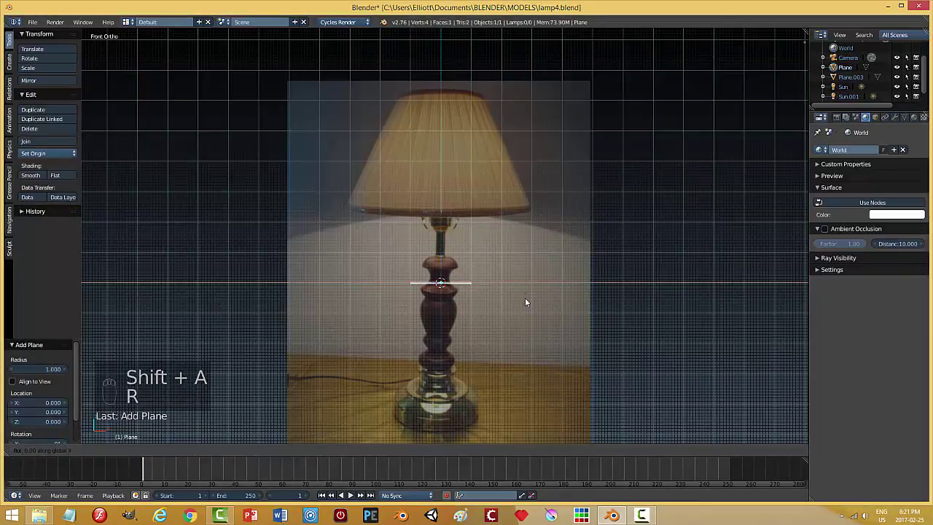
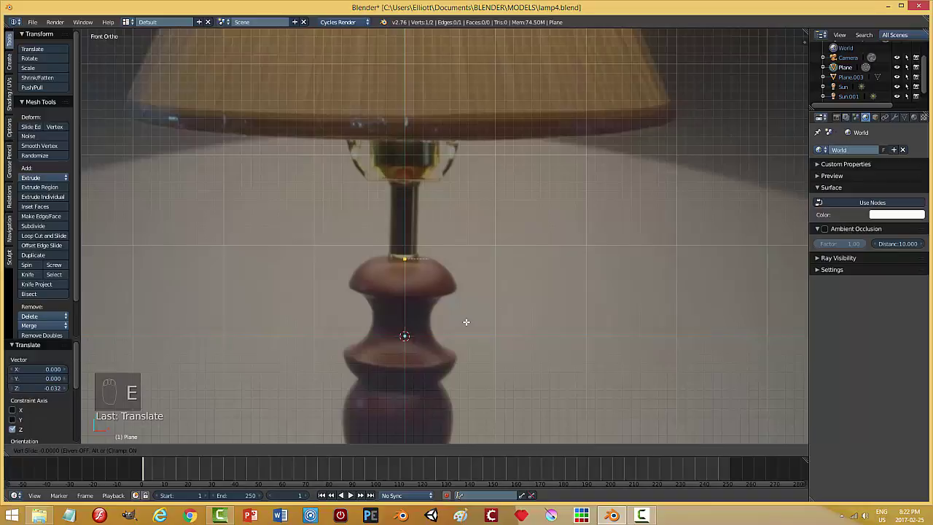
# Extrude vertices down the brass neck and upper wooden stand following the reference silhouette
pyautogui.press('g')
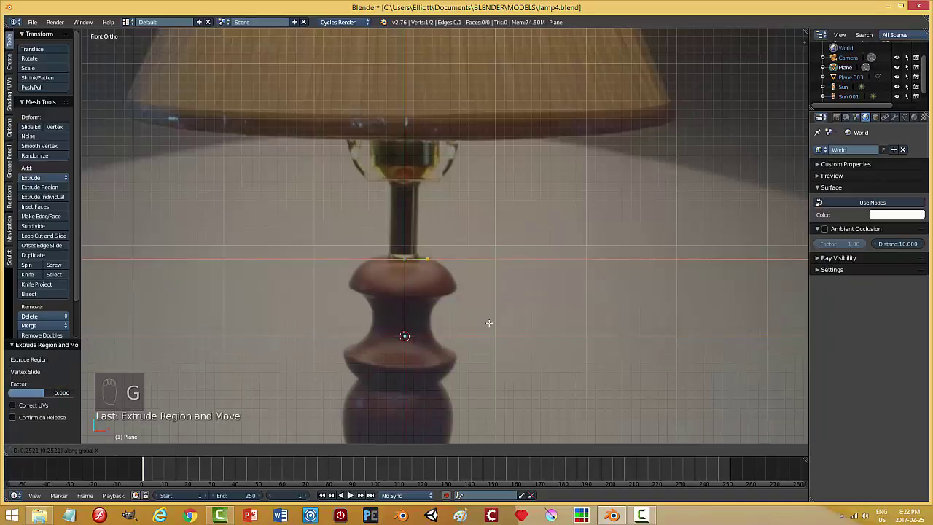
pyautogui.press('e')
pyautogui.press('g')
pyautogui.press('e')
pyautogui.press('g')
pyautogui.press('e')
pyautogui.press('g')
pyautogui.press('e')
pyautogui.press('g')
pyautogui.press('e')
pyautogui.press('g')
pyautogui.press('e')
pyautogui.press('g')
pyautogui.press('e')
pyautogui.press('g')
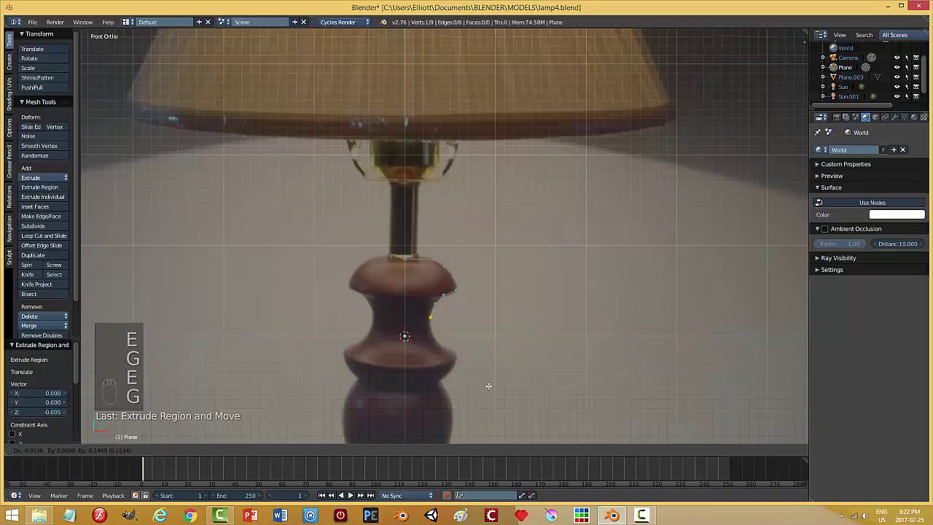
pyautogui.press('e')
pyautogui.press('g')
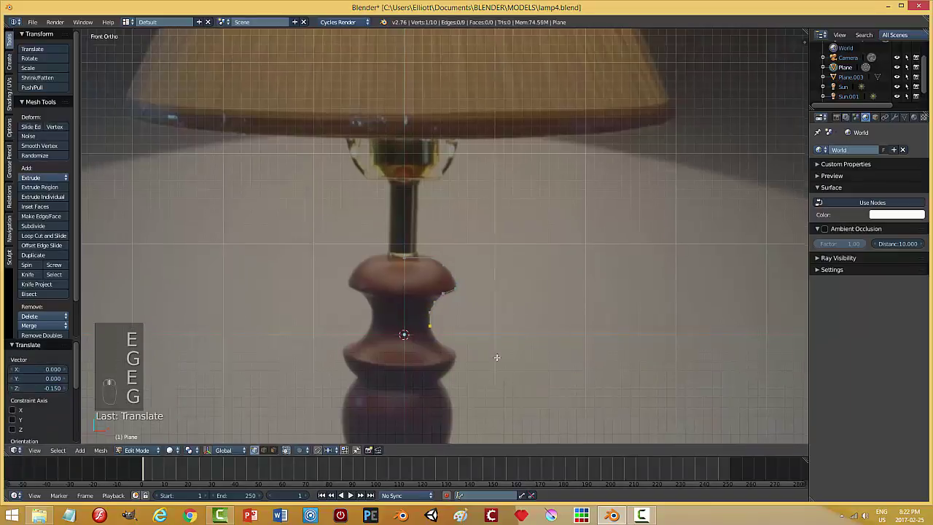
pyautogui.press('e')
pyautogui.press('g')
pyautogui.press('e')
pyautogui.press('g')
pyautogui.press('e')
pyautogui.press('g')
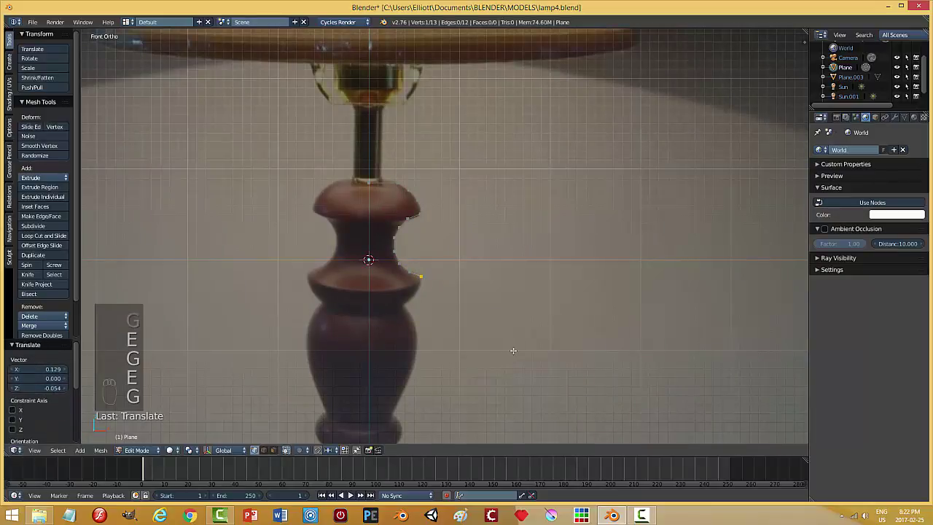
pyautogui.press('e')
pyautogui.press('g')
pyautogui.press('e')
pyautogui.press('g')
pyautogui.press('e')
pyautogui.press('g')
pyautogui.press('e')
pyautogui.press('g')
pyautogui.press('e')
pyautogui.press('g')
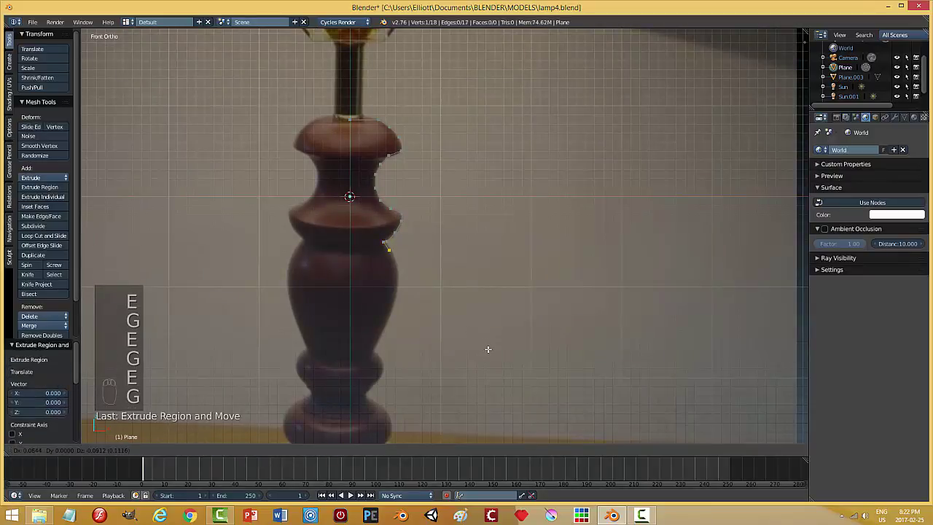
pyautogui.press('e')
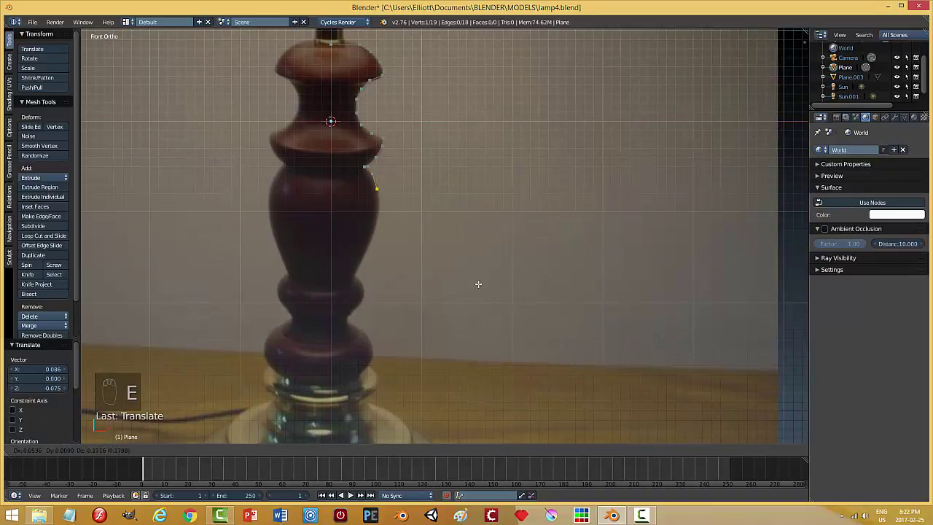
# Continue the vertex chain around the wooden bulge and down toward the brass base
pyautogui.press('e')
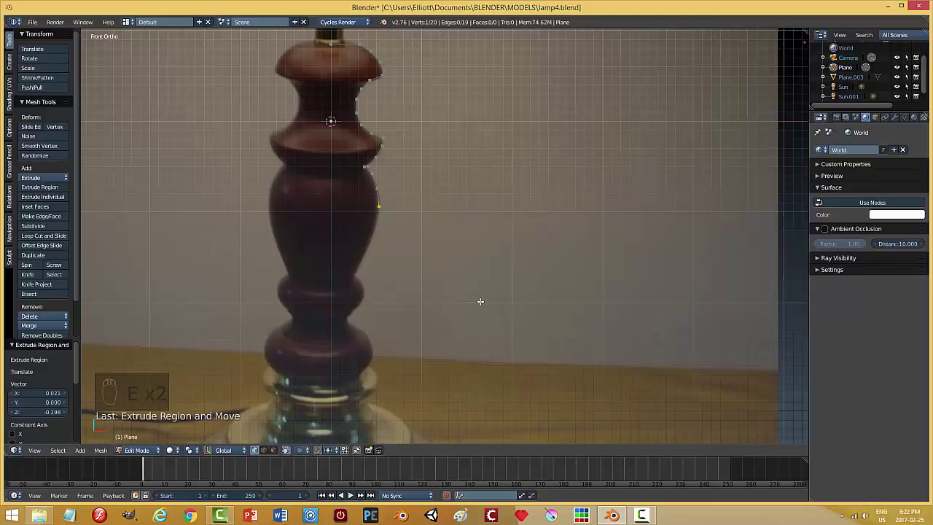
pyautogui.press('e')
pyautogui.press('g')
pyautogui.press('e')
pyautogui.press('g')
pyautogui.press('e')
pyautogui.press('g')
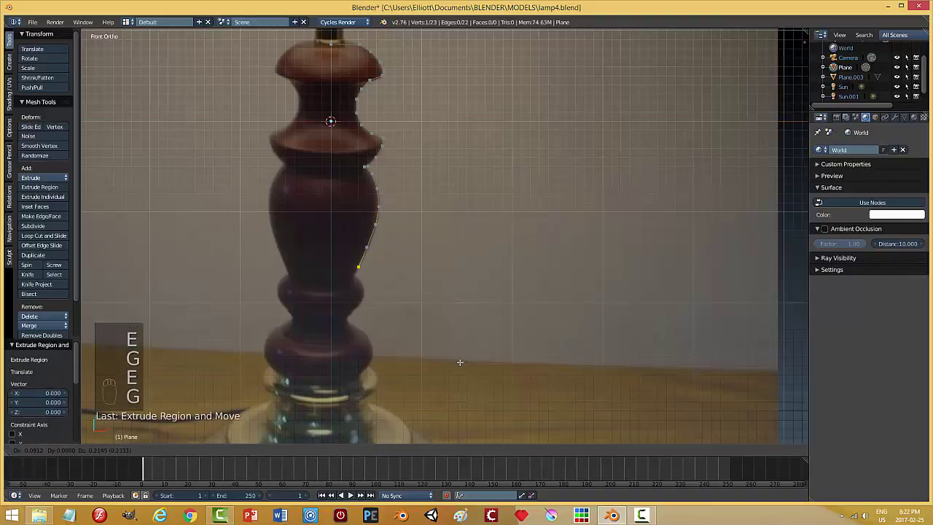
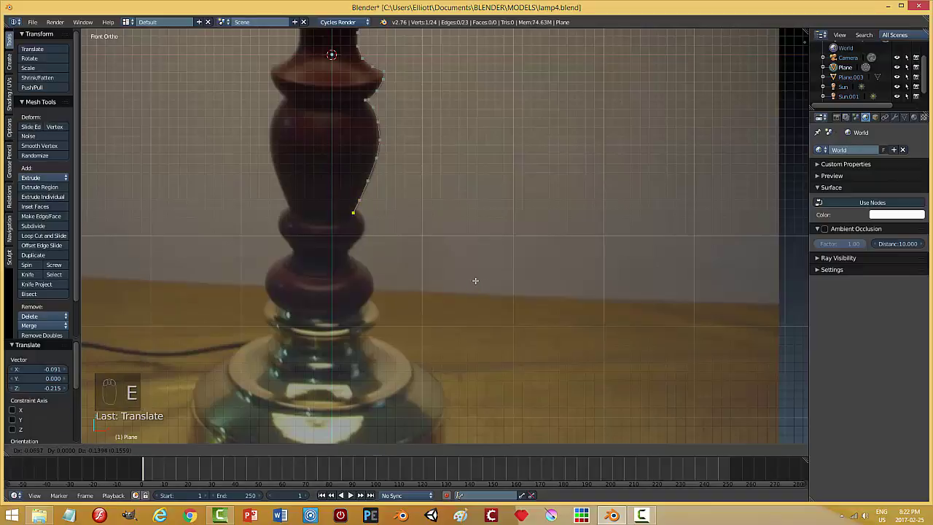
pyautogui.press('e')
pyautogui.press('g')
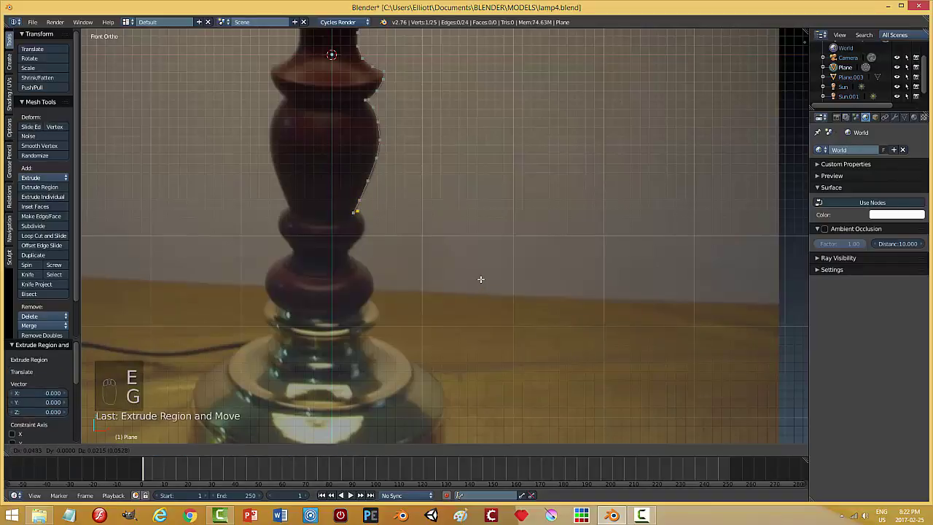
pyautogui.press('e')
pyautogui.press('g')
pyautogui.press('e')
pyautogui.press('g')
pyautogui.press('e')
pyautogui.press('g')
pyautogui.press('e')
pyautogui.press('g')
pyautogui.press('e')
pyautogui.press('g')
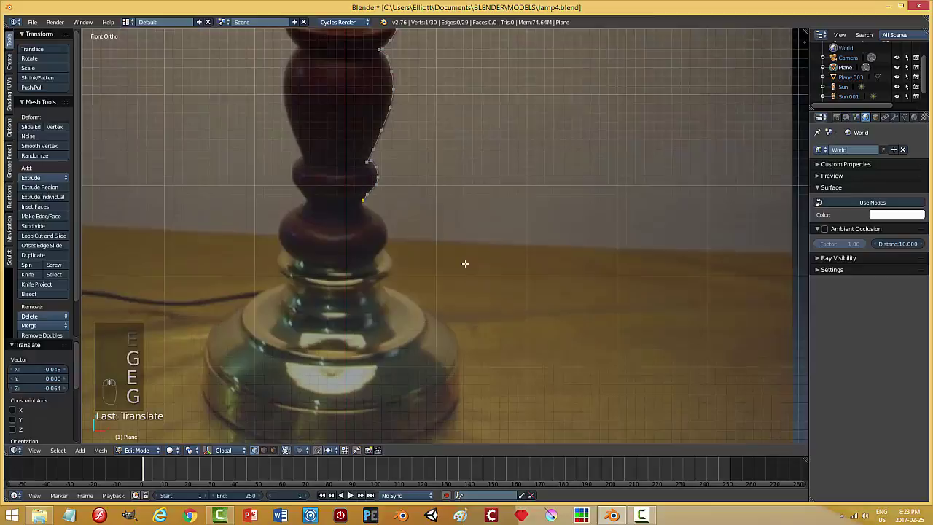
pyautogui.press('e')
pyautogui.press('g')
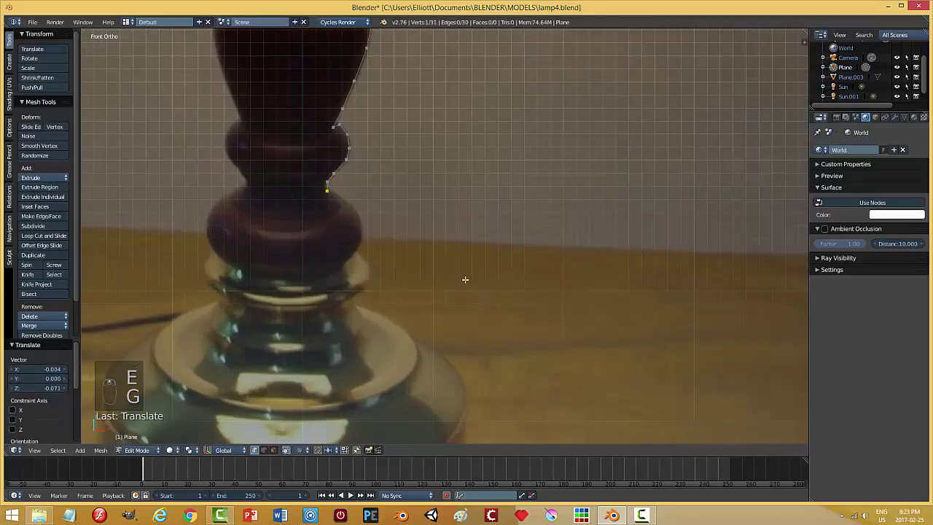
pyautogui.press('e')
pyautogui.press('g')
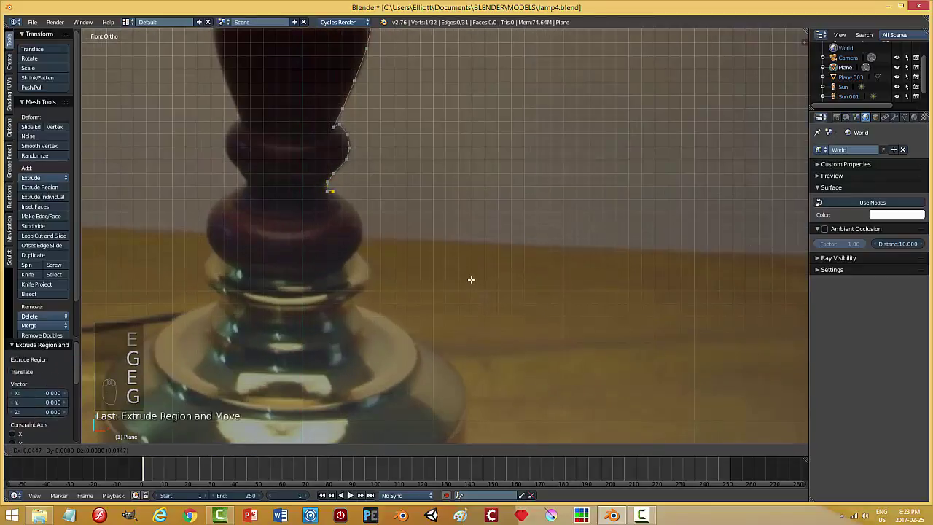
pyautogui.press('e')
pyautogui.press('g')
pyautogui.press('e')
pyautogui.press('g')
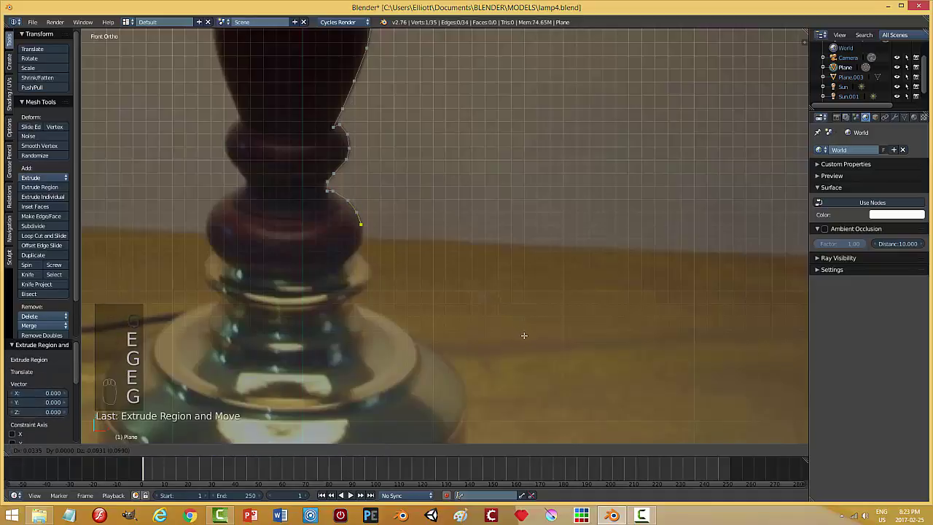
pyautogui.press('e')
pyautogui.press('g')
pyautogui.press('e')
pyautogui.press('g')
pyautogui.press('e')
pyautogui.press('g')
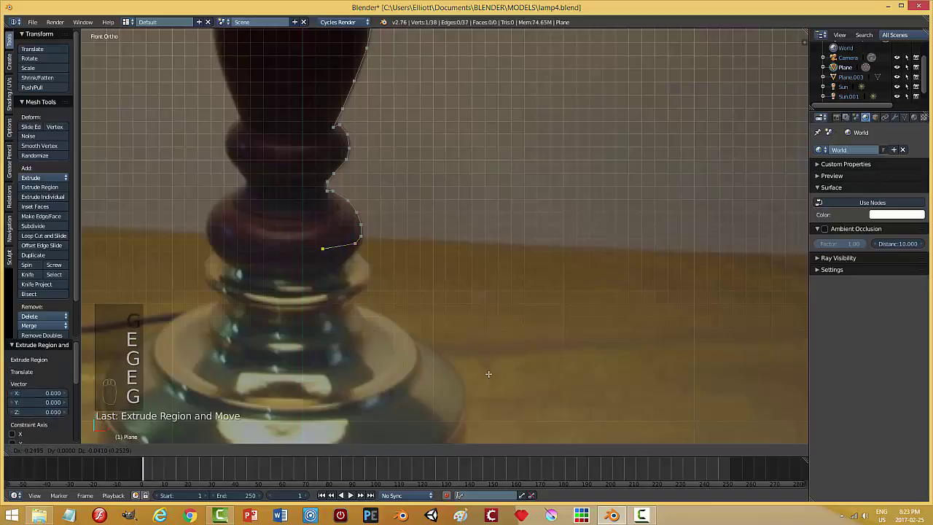
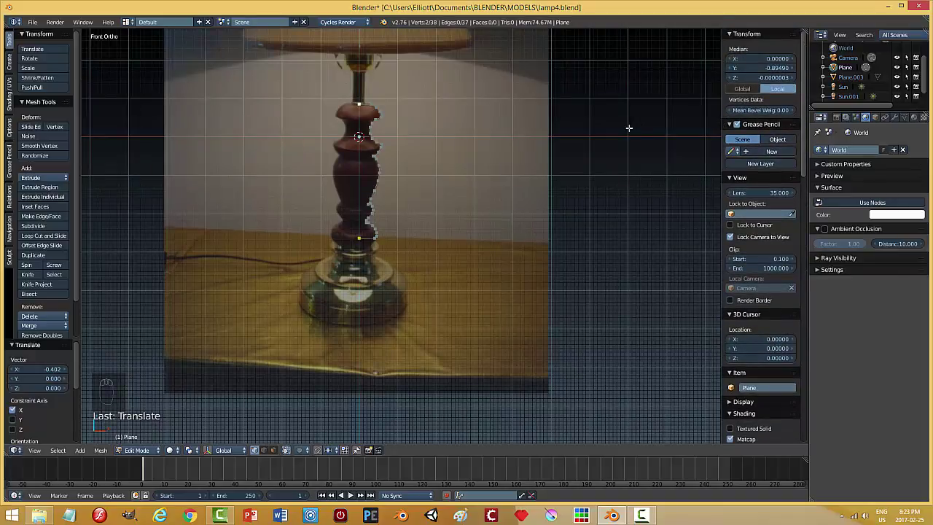
# Bring the outline's end vertices onto the centre axis and leave Edit Mode
pyautogui.press('n')
pyautogui.press('Tab')
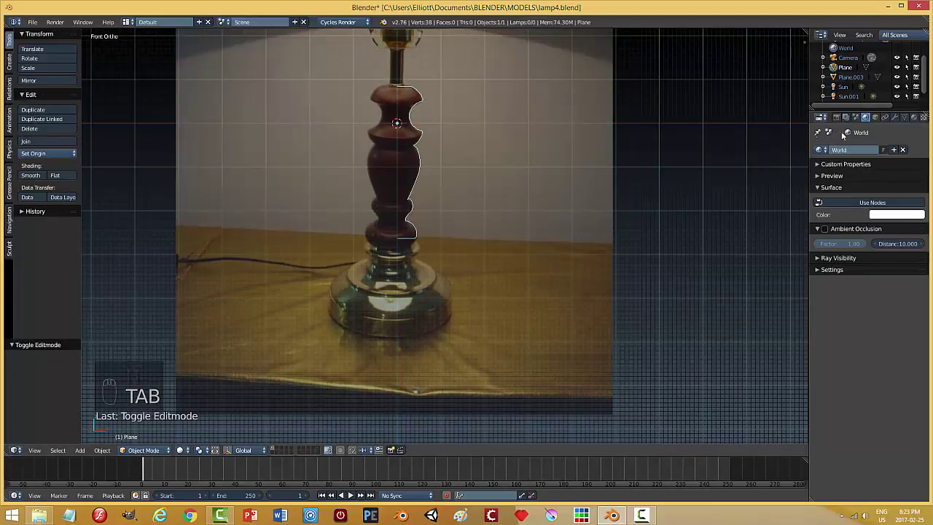
# Add Screw and Subdivision Surface modifiers so the profile revolves into a smooth solid stand
pyautogui.moveTo(899, 118); pyautogui.dragTo(855, 153)
pyautogui.moveTo(855, 153); pyautogui.dragTo(865, 333)
pyautogui.click(865, 333)
pyautogui.middleClick(476, 198)
pyautogui.click(475, 212)
pyautogui.moveTo(475, 236); pyautogui.dragTo(480, 135)
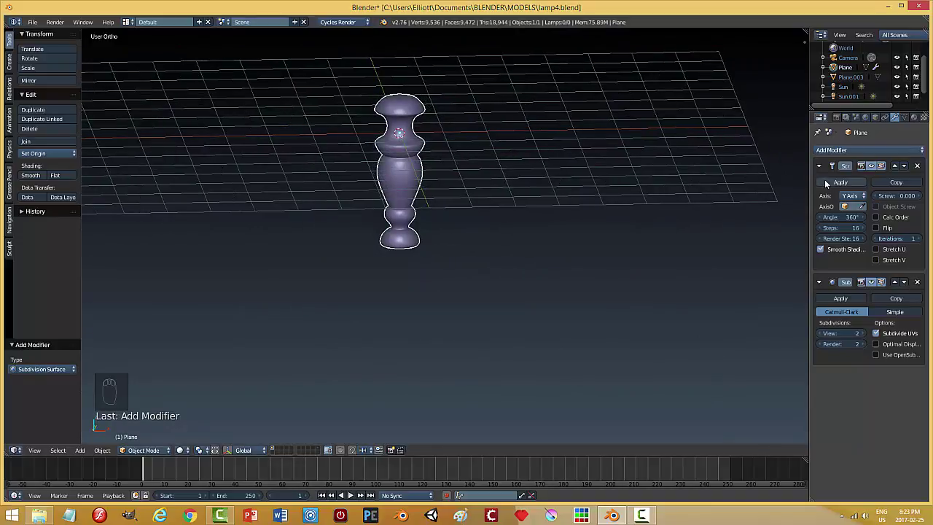
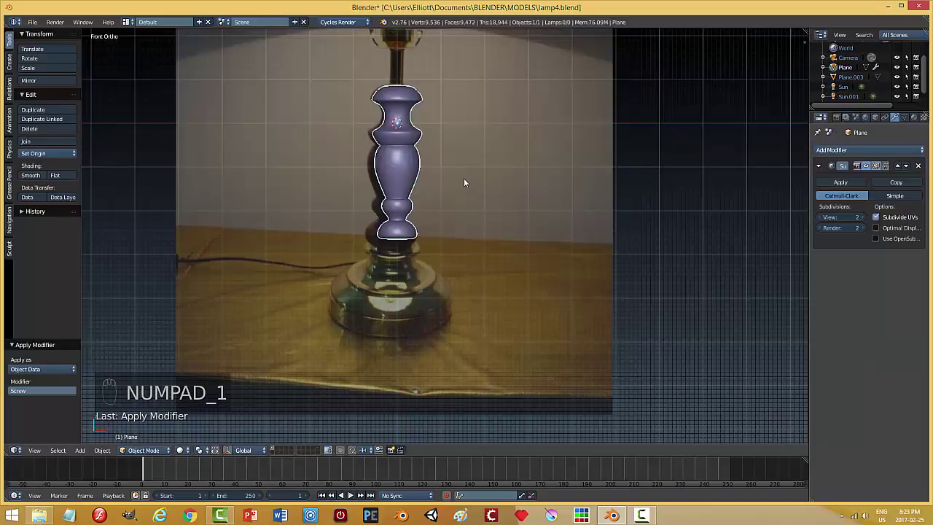
# Hide the finished stand and show the view properties sidebar
pyautogui.press('h')
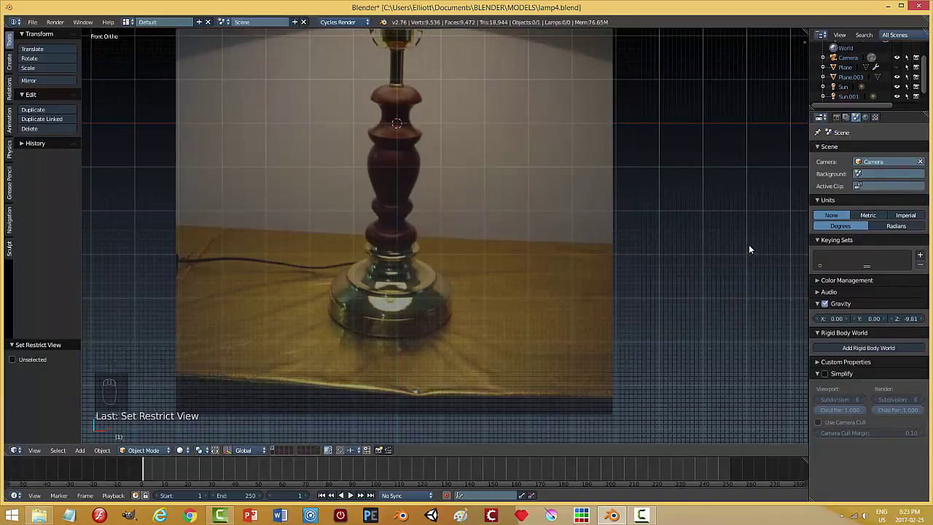
pyautogui.press('n')
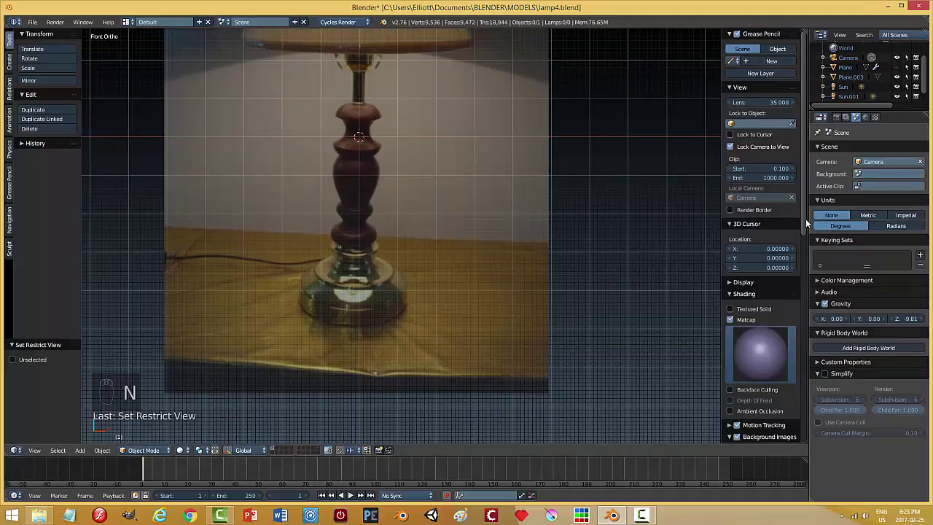
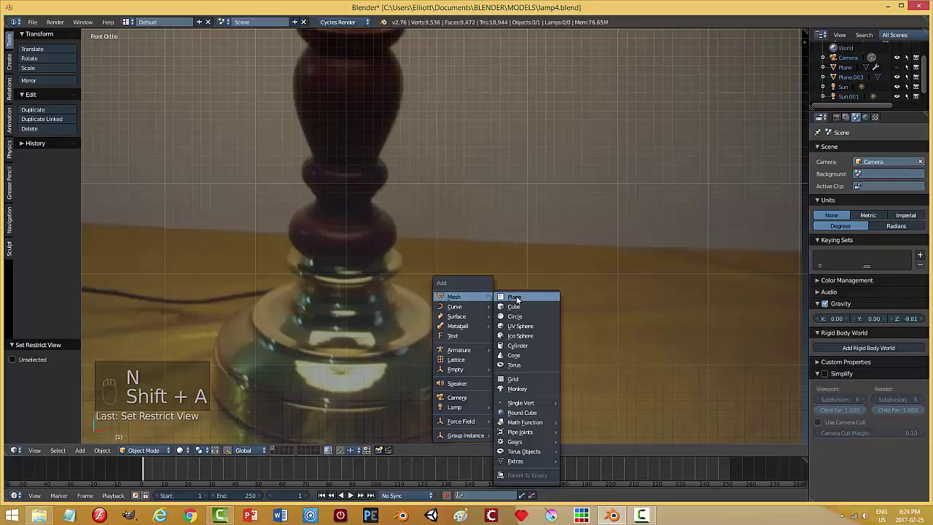
# Add an upright front-facing plane and merge its four vertices into a single centre point
pyautogui.middleClick(472, 254)
pyautogui.press('r')
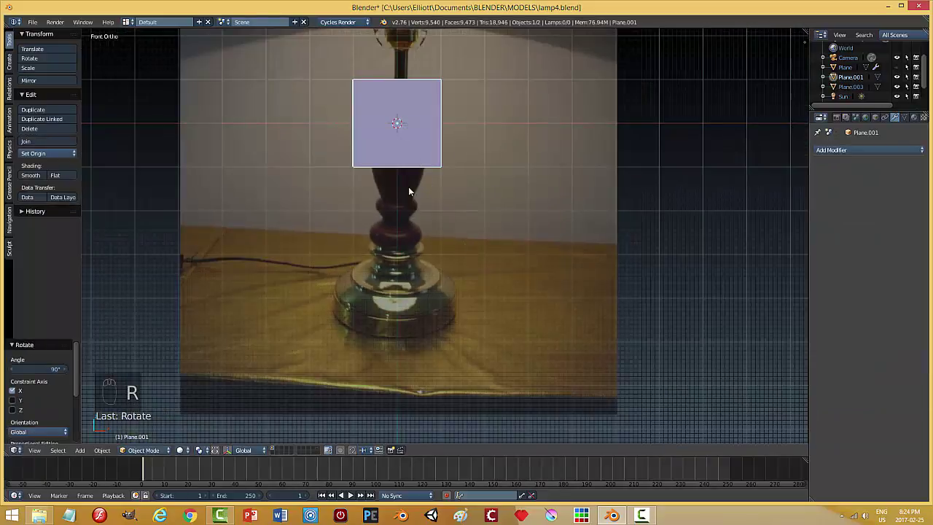
pyautogui.press('Tab')
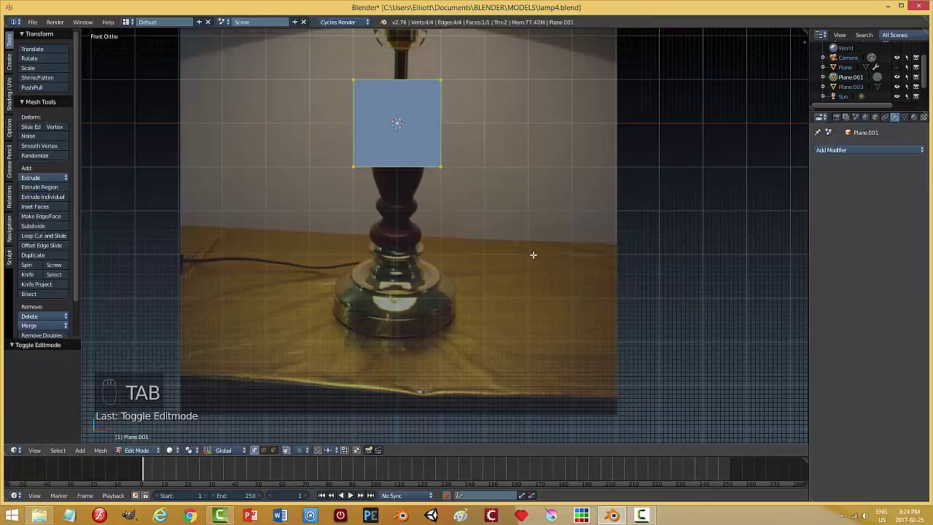
pyautogui.press('alt+m')
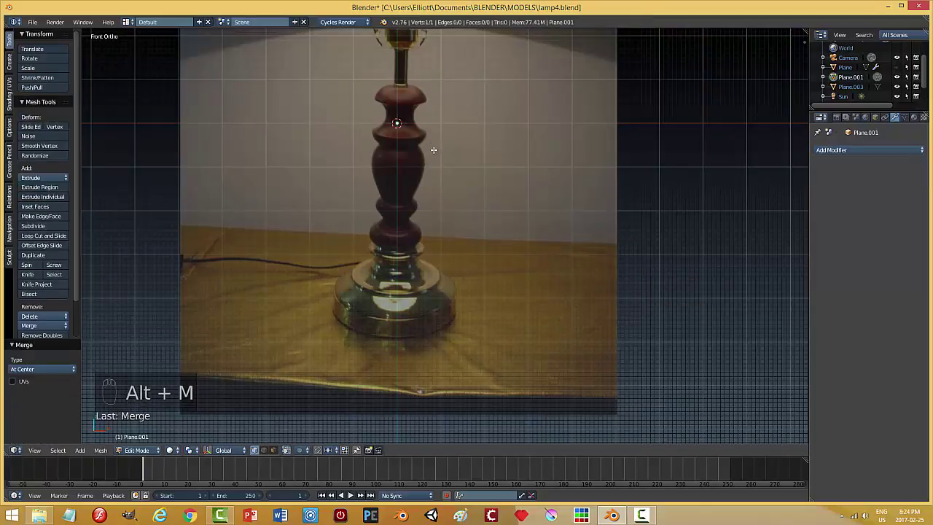
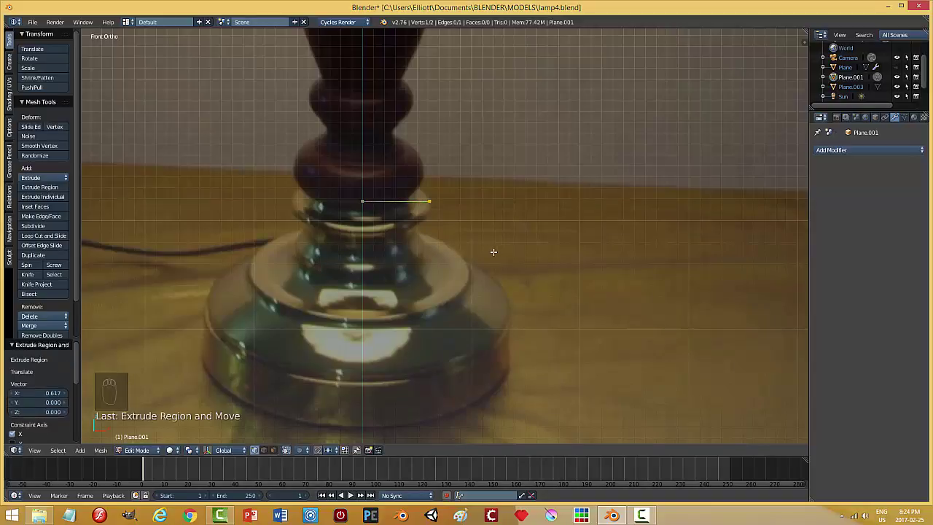
# Extrude a vertex chain tracing the right half of the lamp base's silhouette down to its edge
pyautogui.press('e')
pyautogui.press('g')
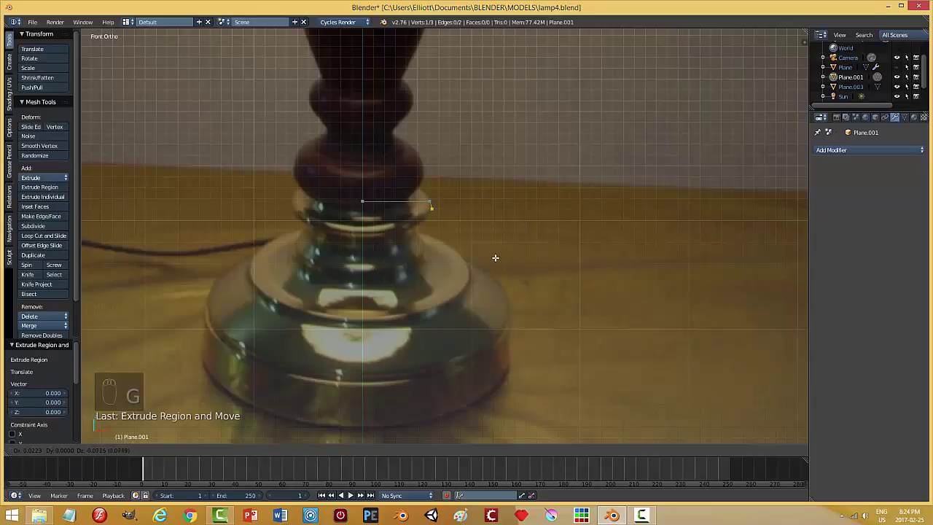
pyautogui.press('e')
pyautogui.press('g')
pyautogui.press('e')
pyautogui.press('g')
pyautogui.press('e')
pyautogui.press('g')
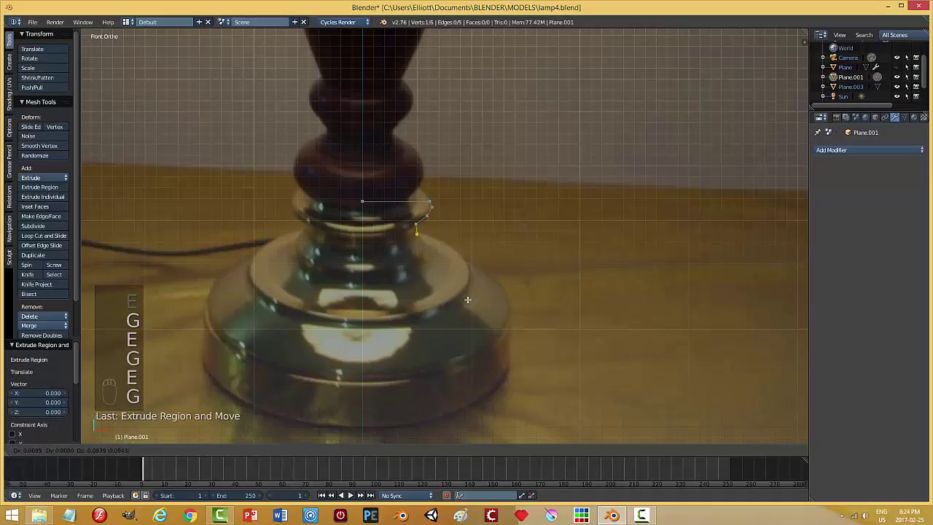
pyautogui.press('e')
pyautogui.press('g')
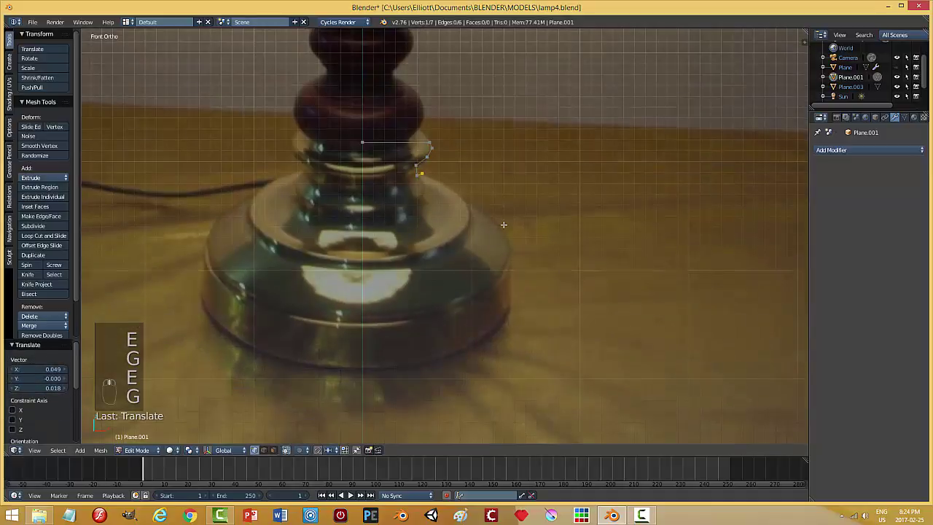
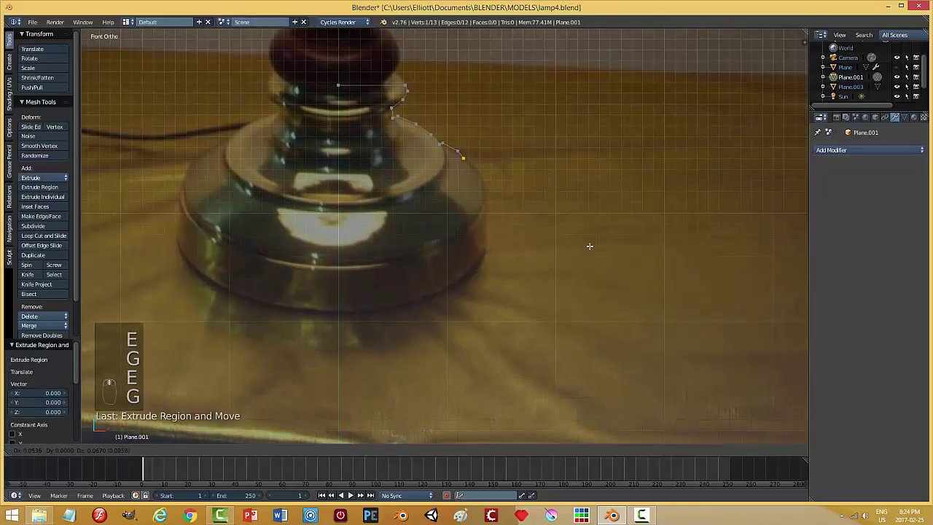
pyautogui.press('e')
pyautogui.press('g')
pyautogui.press('e')
pyautogui.press('g')
pyautogui.press('g')
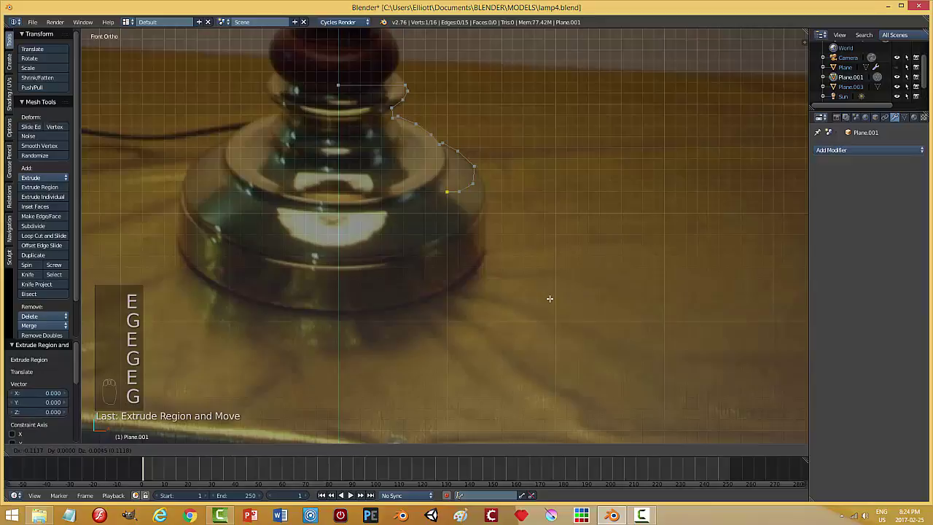
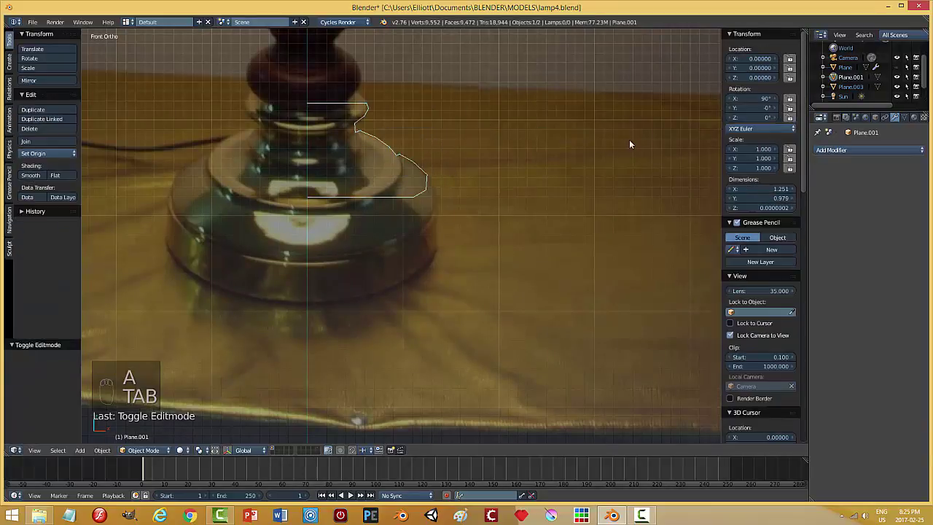
# Add a Screw modifier on the Y axis to revolve the base outline into a solid
pyautogui.press('n')
pyautogui.moveTo(848, 153); pyautogui.dragTo(861, 202)
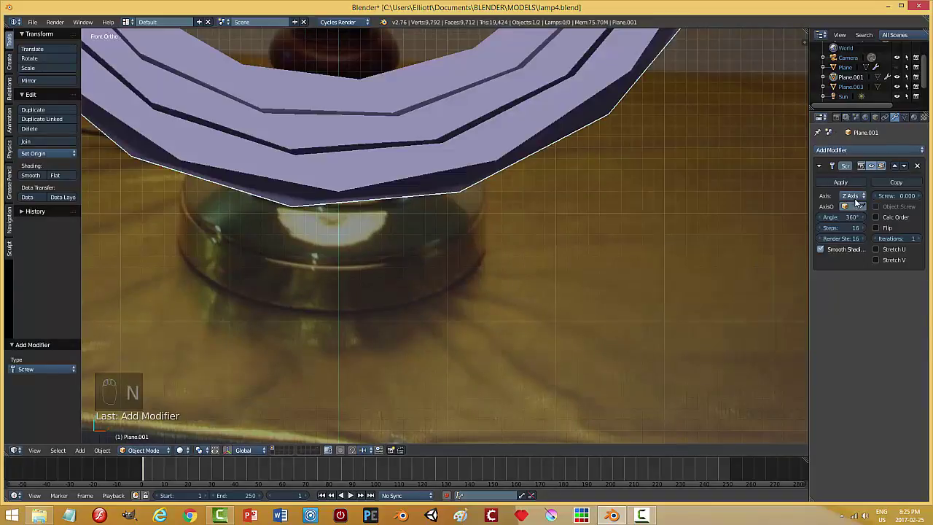
pyautogui.moveTo(858, 197); pyautogui.dragTo(438, 192)
pyautogui.middleClick(437, 192)
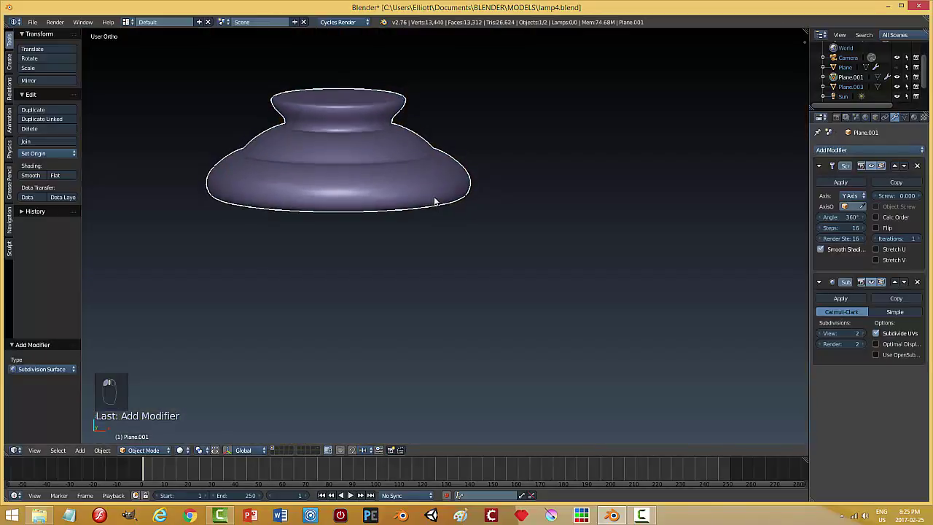
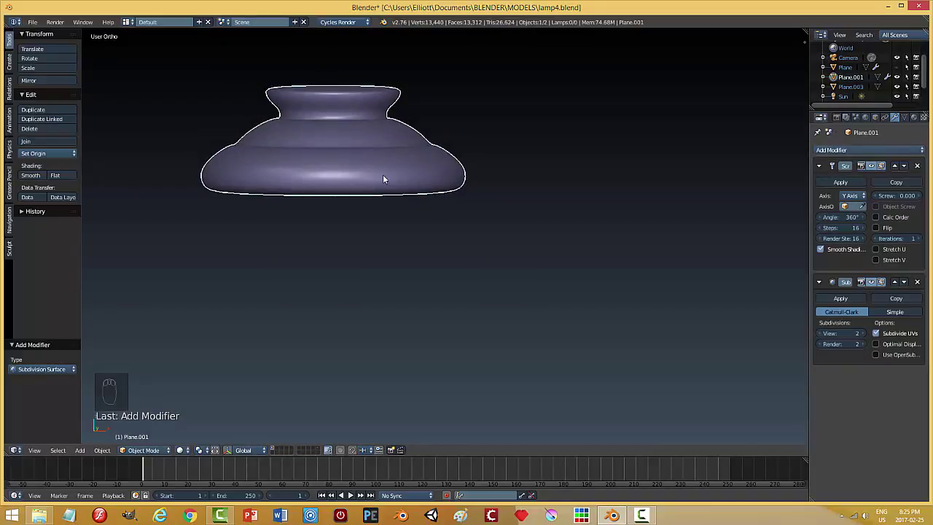
# Inspect the smoothed base, apply the Screw modifier permanently and return to front view
pyautogui.moveTo(388, 183); pyautogui.dragTo(848, 183)
pyautogui.moveTo(848, 183); pyautogui.dragTo(552, 183)
pyautogui.click(553, 183)
pyautogui.press('KP_1')
pyautogui.moveTo(521, 190); pyautogui.dragTo(546, 189)
# Unhide the lamp stem above the base and check the background image in the sidebar
pyautogui.press('alt+h')
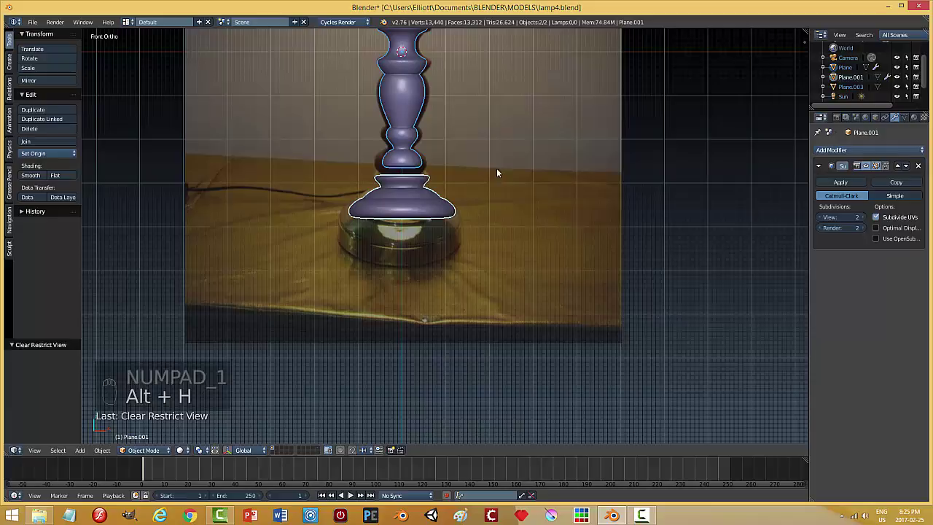
pyautogui.moveTo(428, 207); pyautogui.dragTo(237, 442)
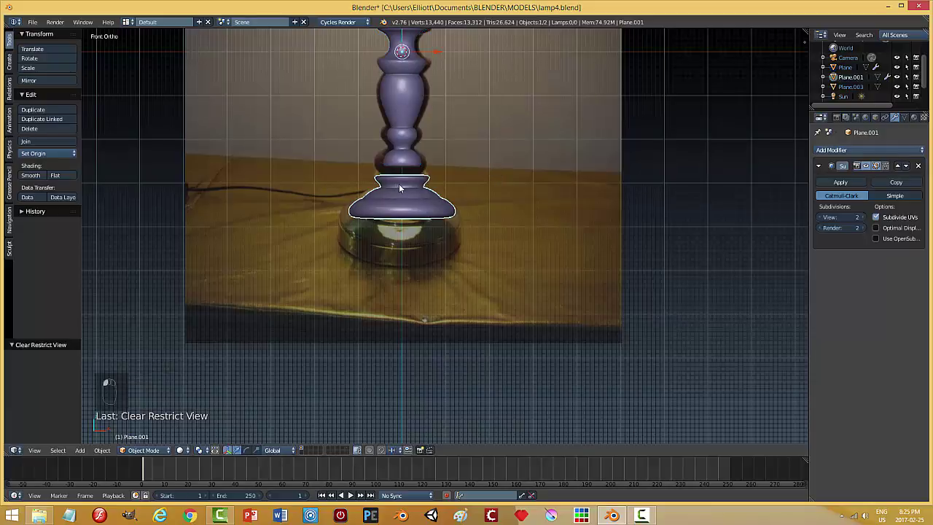
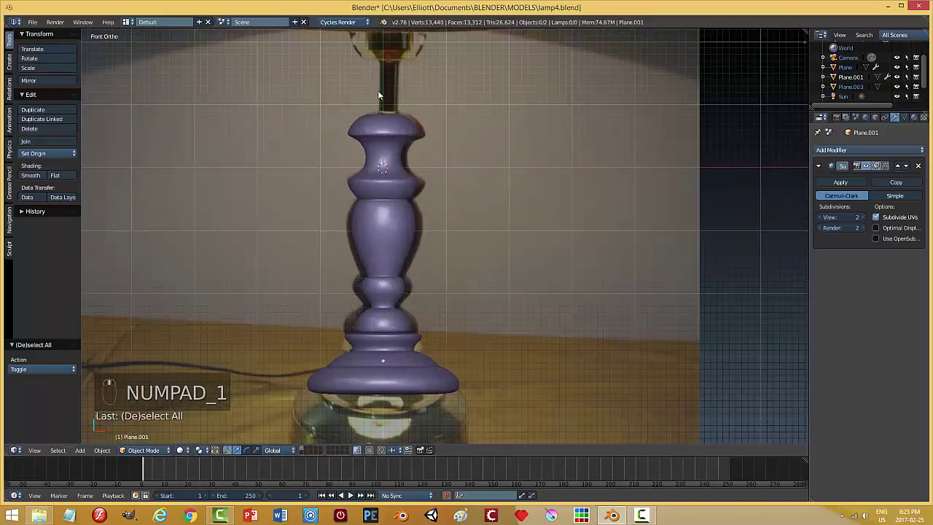
pyautogui.middleClick(398, 83)
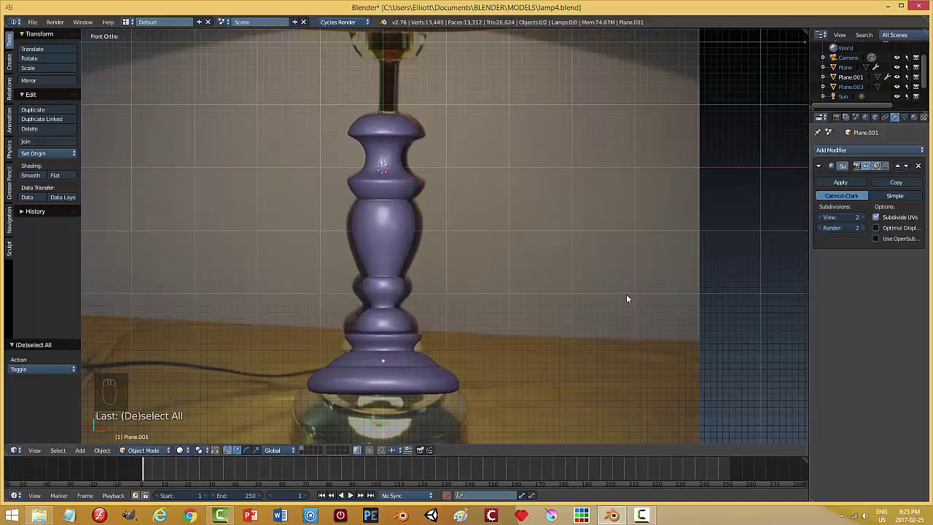
pyautogui.press('n')
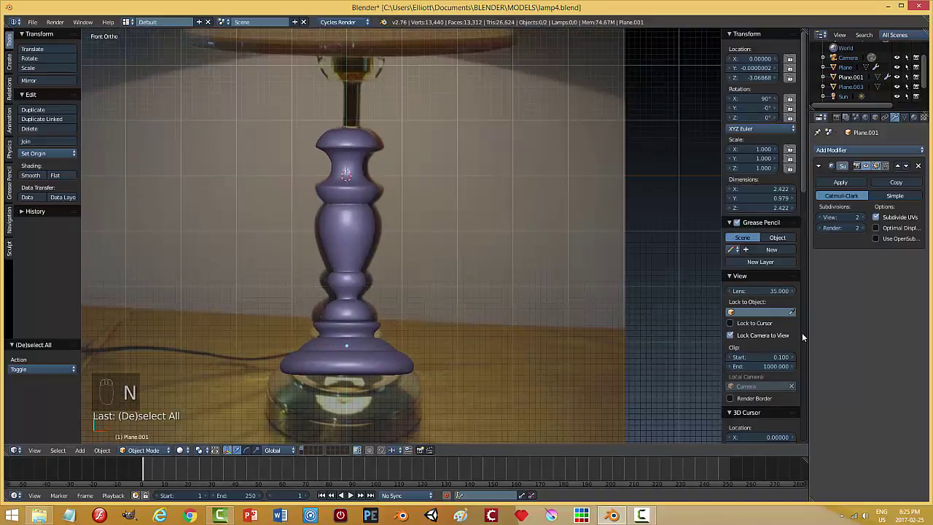
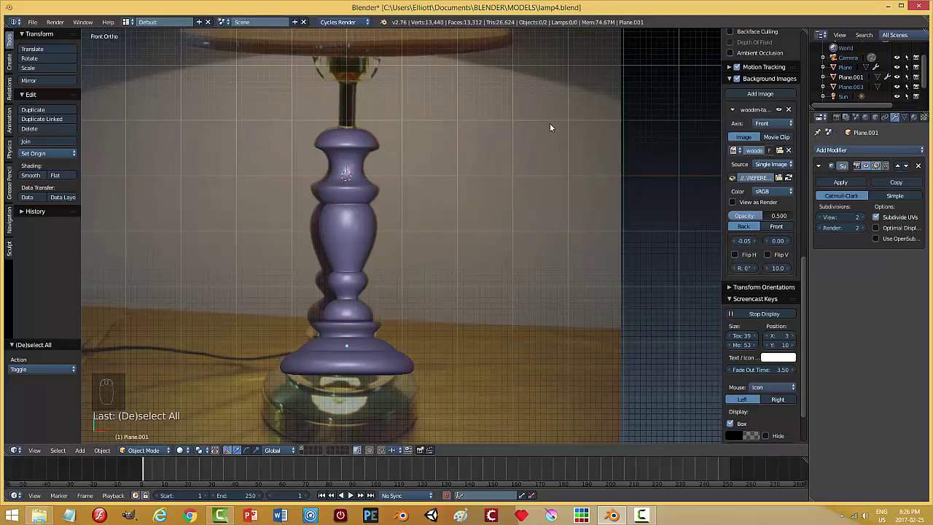
# Add a new plane rotated 90 degrees on X to face front, and enter Edit Mode
pyautogui.press('n')
pyautogui.moveTo(528, 154); pyautogui.dragTo(436, 142)
pyautogui.press('shift+a')
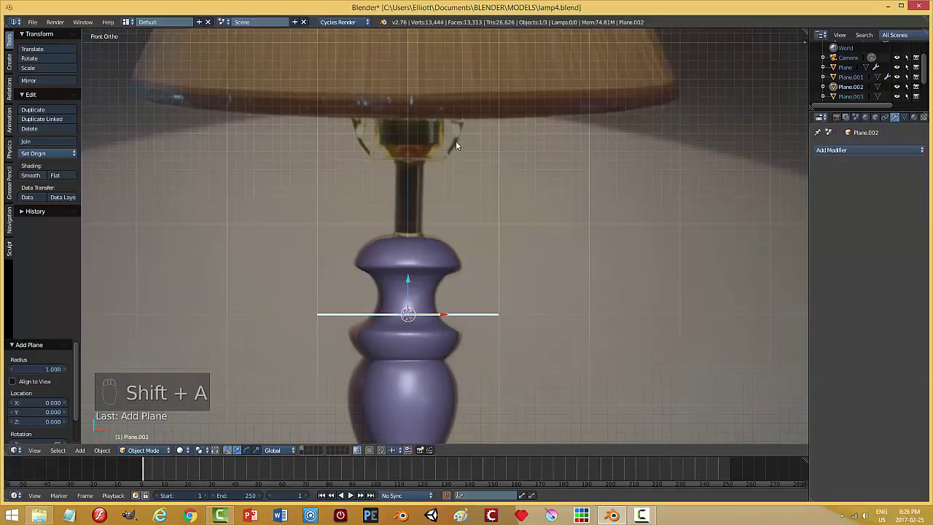
pyautogui.press('r')
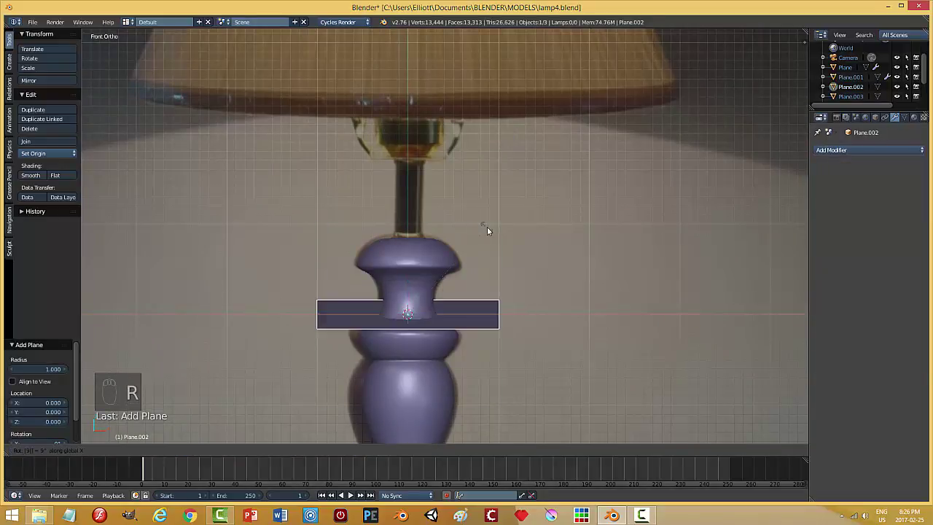
pyautogui.press('shift+a')
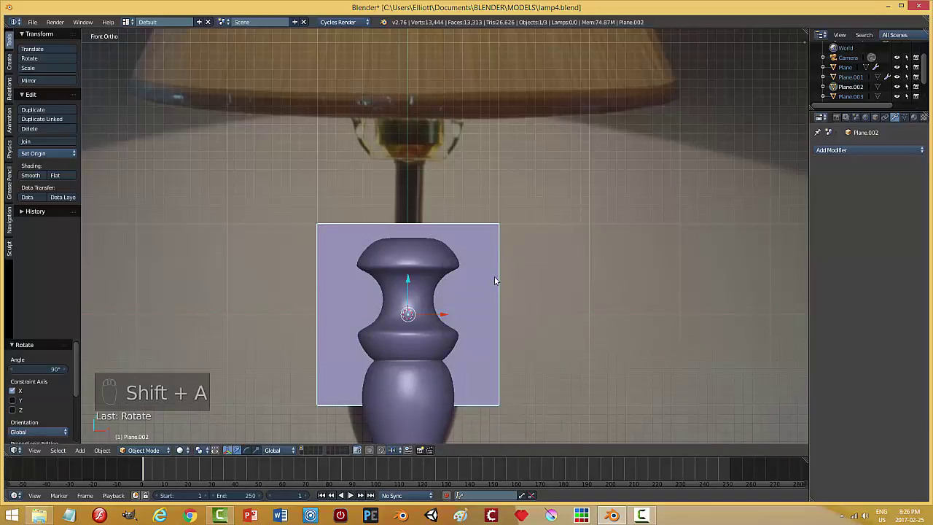
pyautogui.press('Tab')
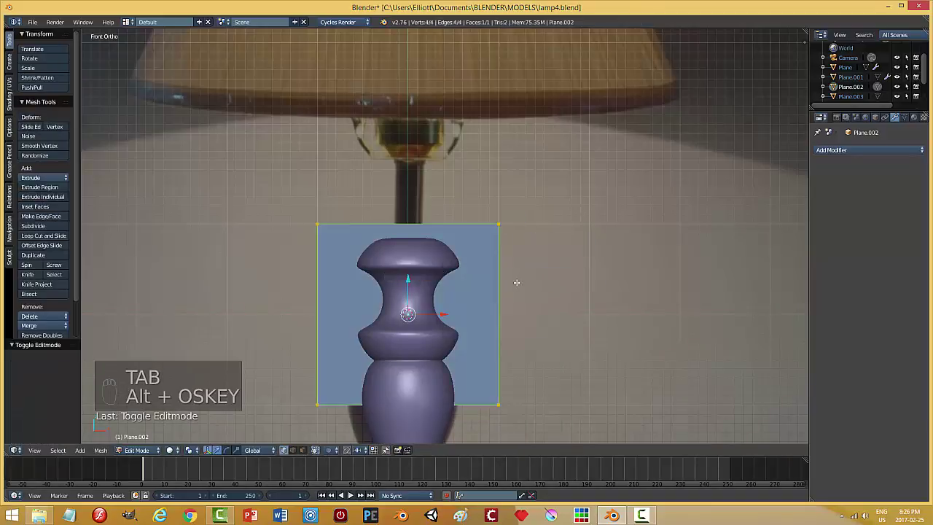
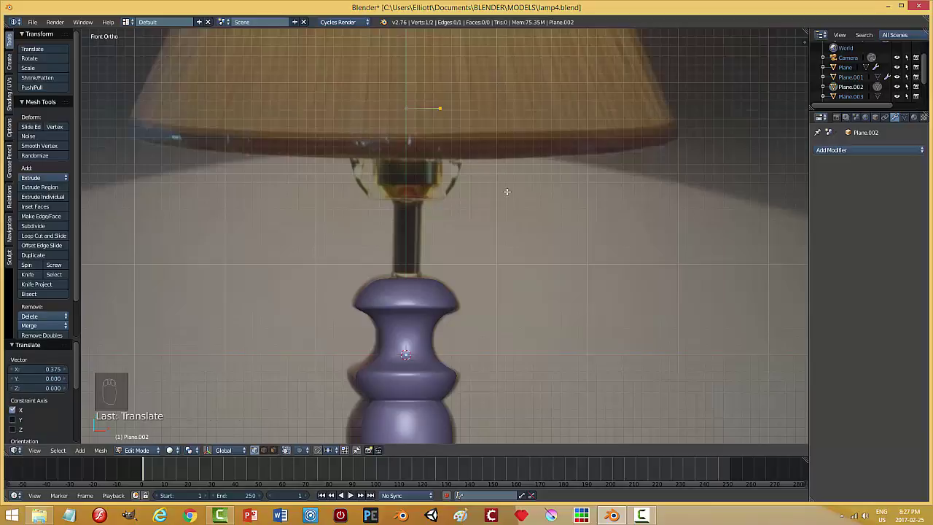
# Extrude and place outline vertices down the stem's cup and upper neck
pyautogui.press('e')
pyautogui.press('g')
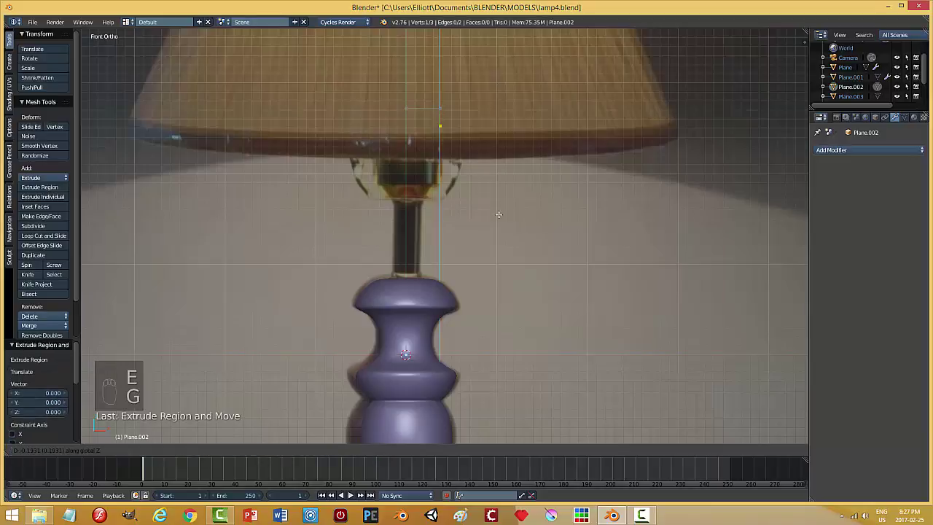
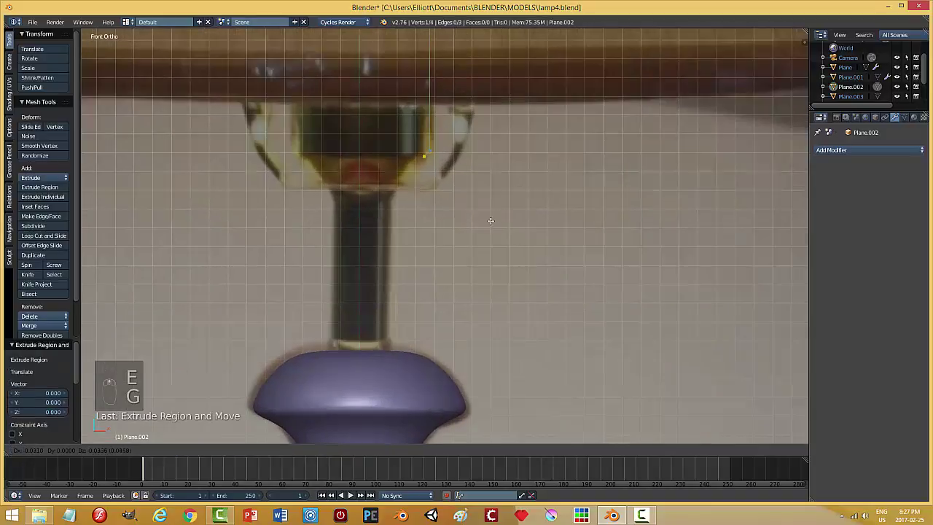
pyautogui.press('e')
pyautogui.press('g')
pyautogui.press('e')
pyautogui.press('g')
# Continue the vertex chain down the neck to the stem's base, eight vertices in all
pyautogui.press('e')
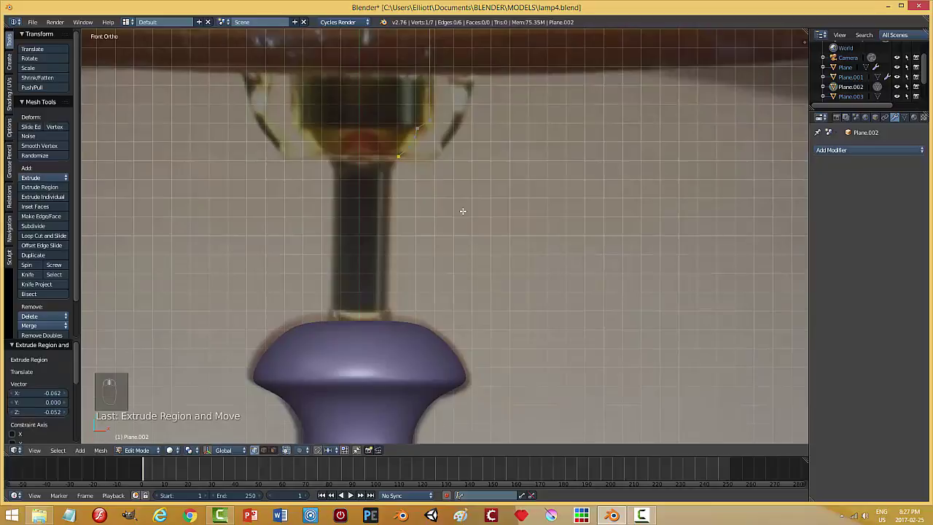
pyautogui.press('e')
pyautogui.press('g')
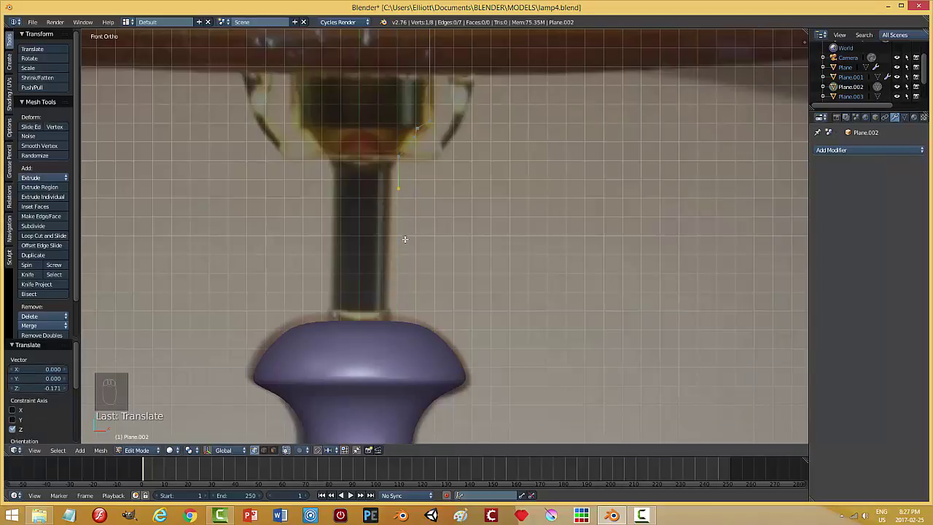
pyautogui.press('g')
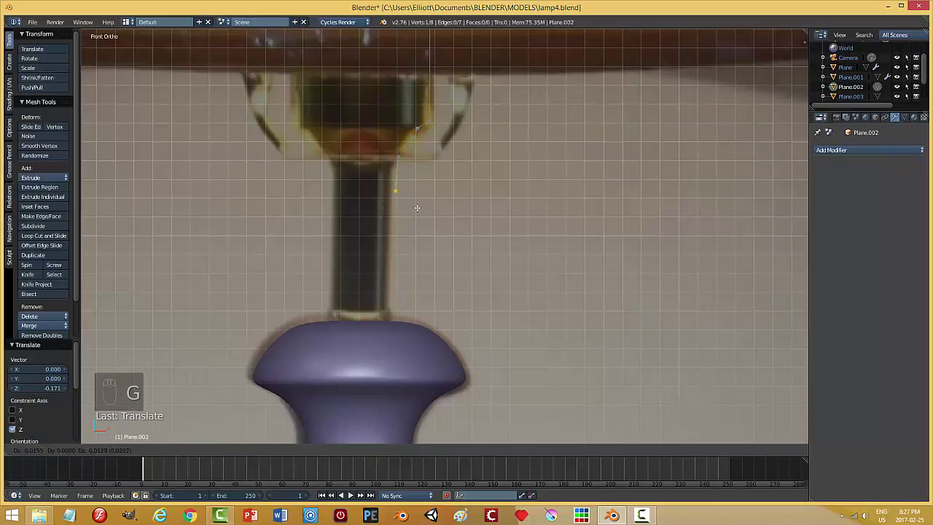
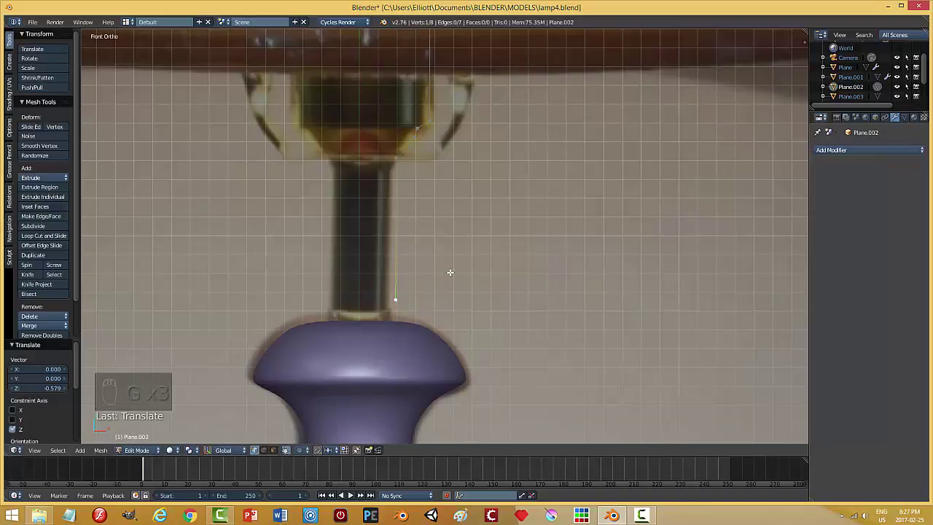
pyautogui.press('g')
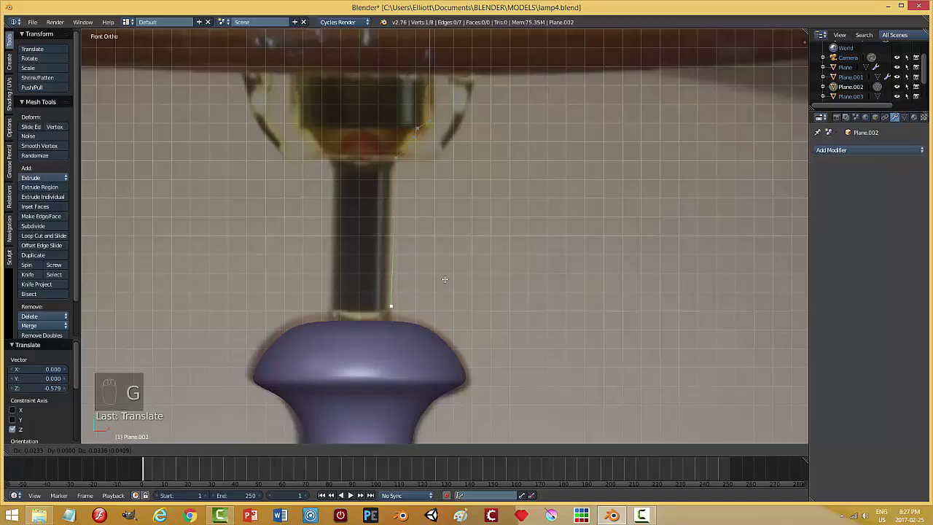
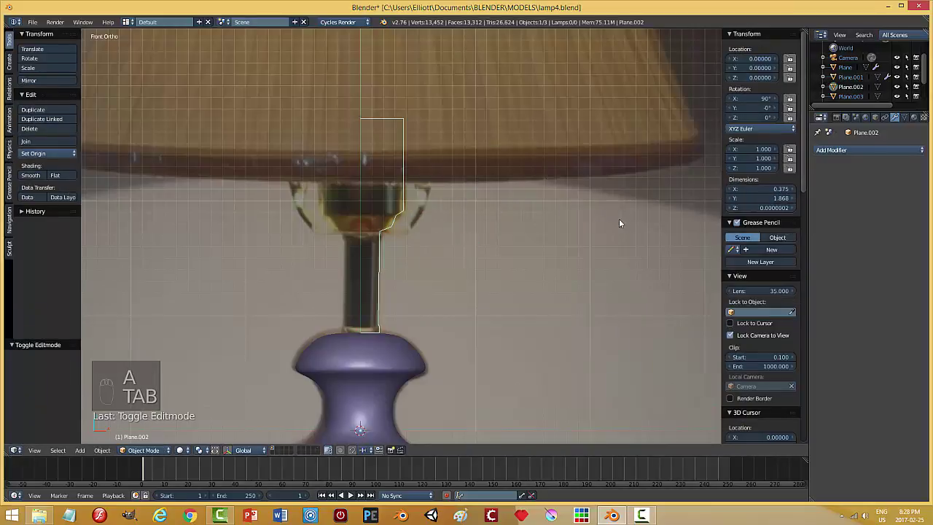
# Revolve the stem outline with a Screw modifier on the Y axis into a solid brass neck
pyautogui.press('n')
pyautogui.click(864, 149)
pyautogui.click(733, 282)
pyautogui.moveTo(851, 198); pyautogui.dragTo(638, 255)
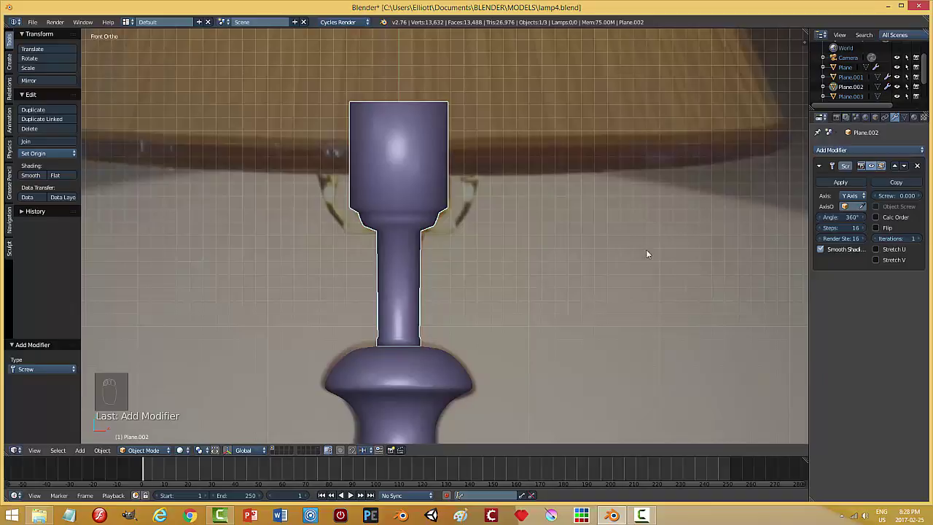
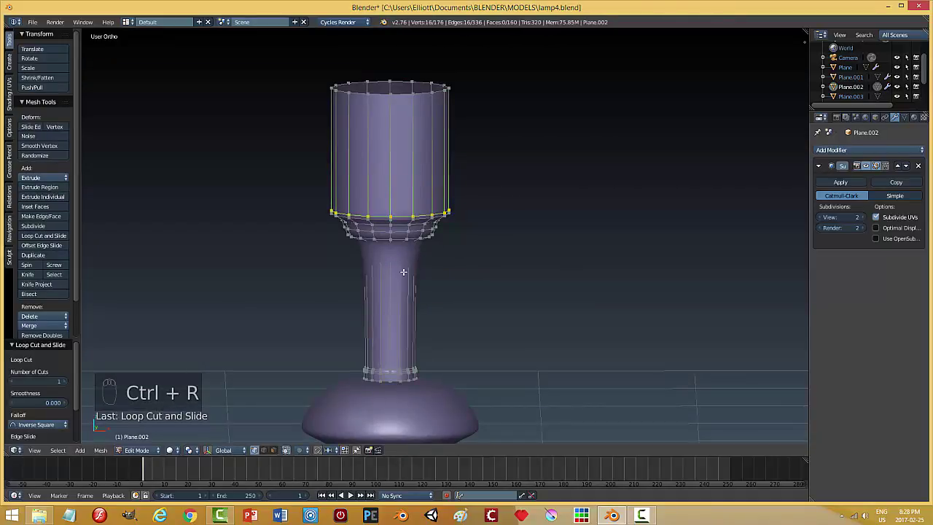
# Add loop cuts at the cup's base, near its rim and at the stem's bottom to keep edges crisp
pyautogui.press('ctrl+r')
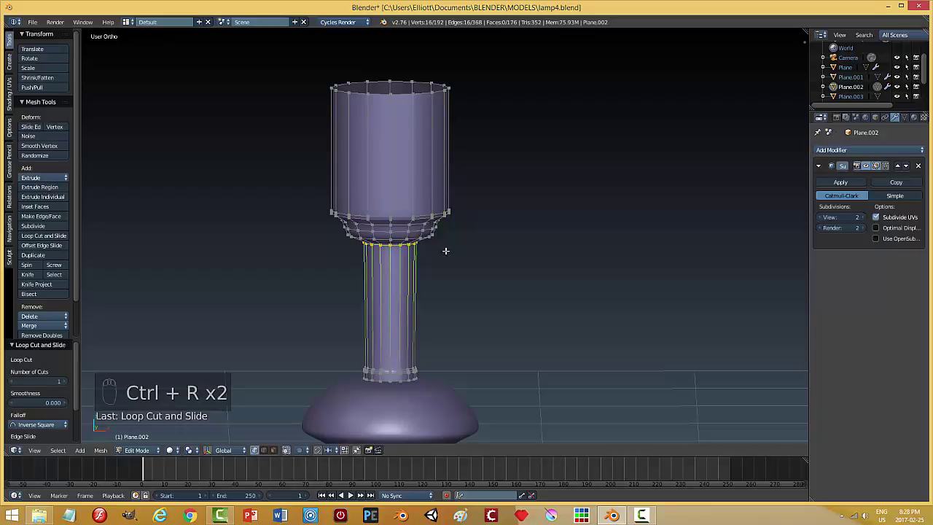
pyautogui.press('ctrl+r')
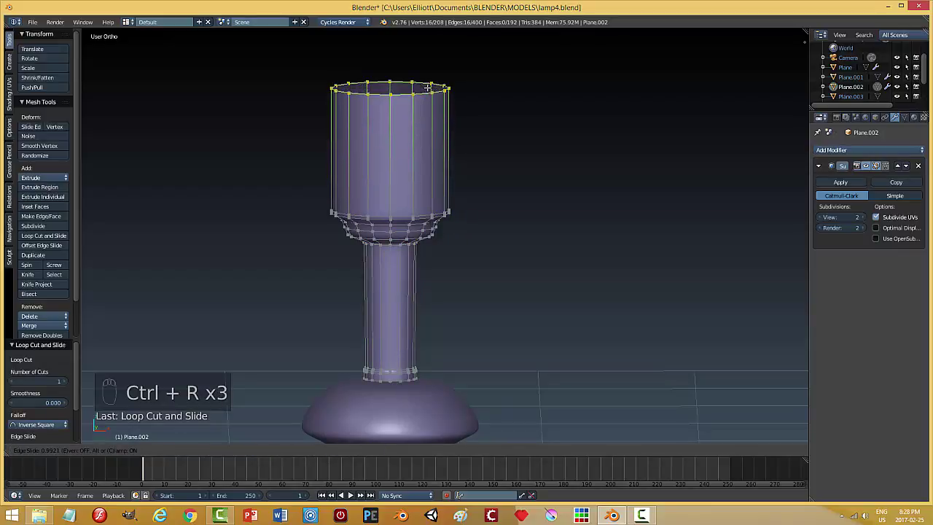
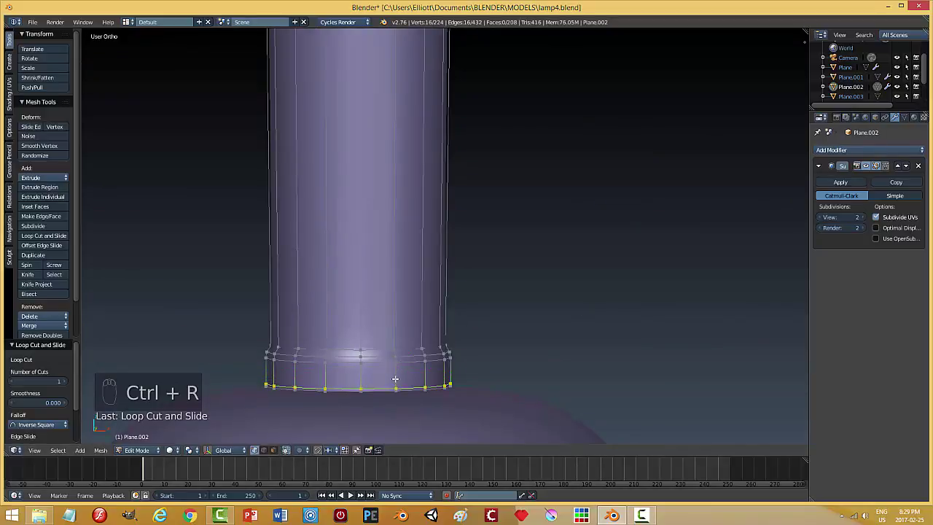
pyautogui.press('ctrl+r')
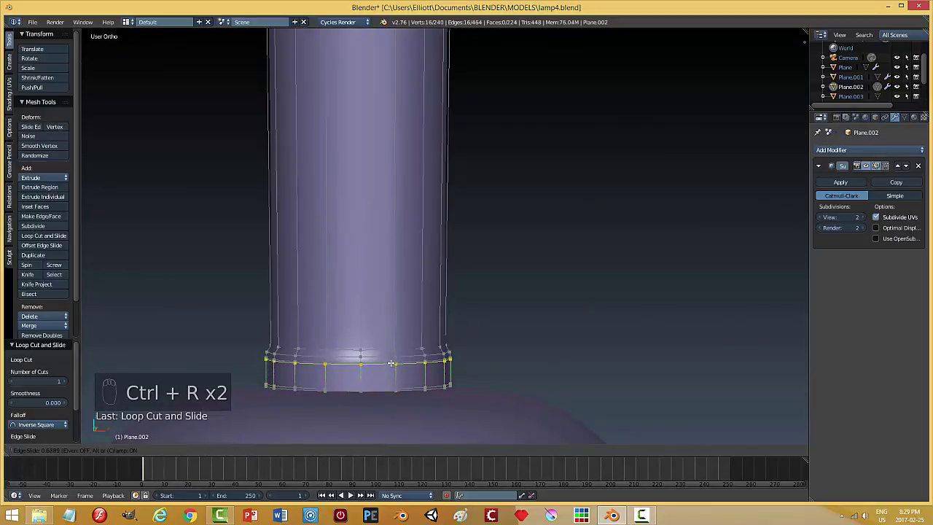
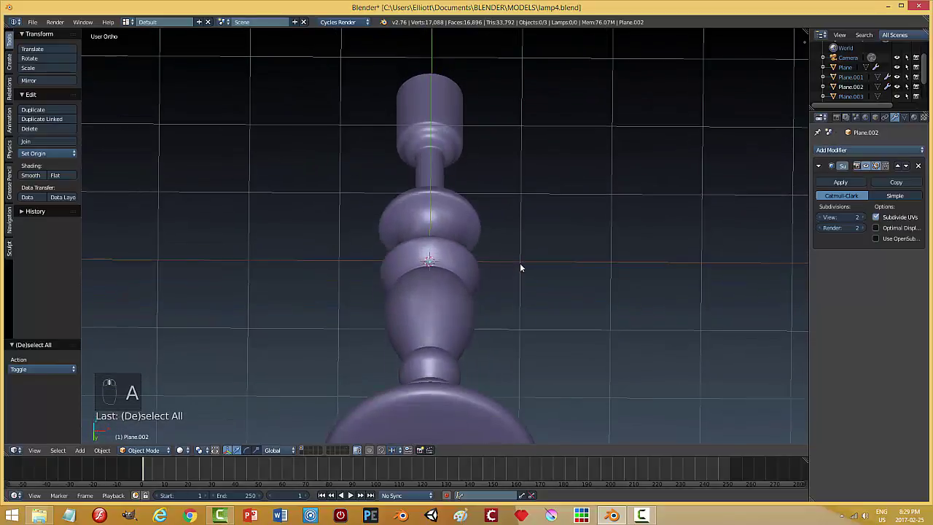
# Inspect the finished stand, save, and return to the front ortho view
pyautogui.middleClick(514, 300)
pyautogui.moveTo(512, 293); pyautogui.dragTo(573, 249)
pyautogui.press('ctrl+s')
pyautogui.moveTo(573, 249); pyautogui.dragTo(571, 250)
pyautogui.press('KP_1')
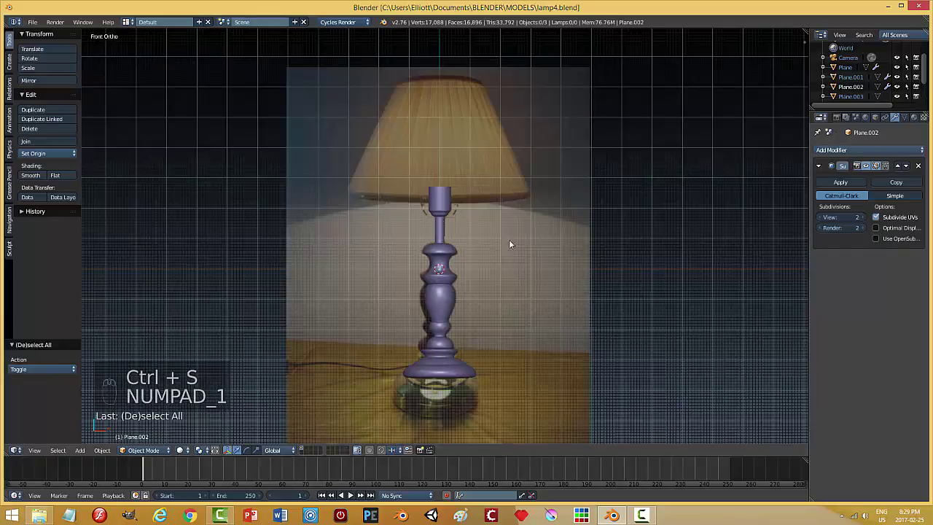
# Hide the stand pieces so only the reference photo remains visible
pyautogui.click(452, 208)
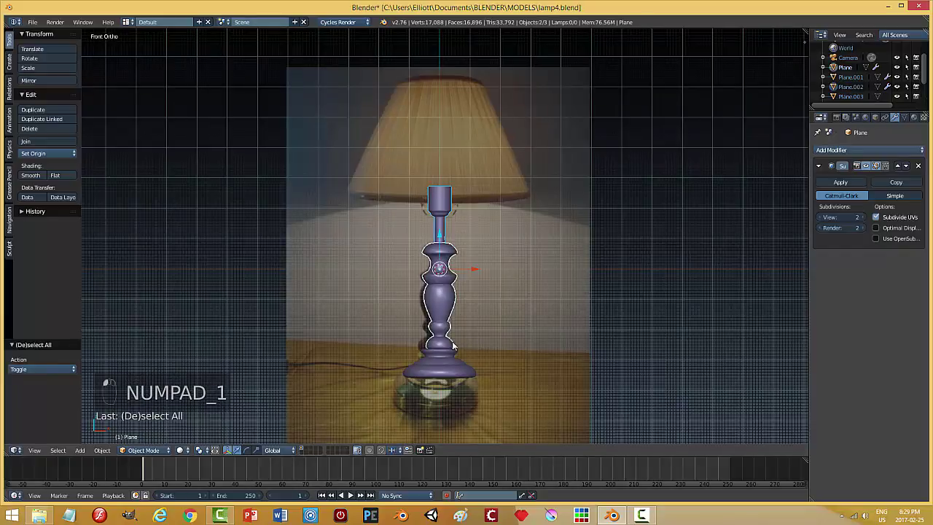
pyautogui.press('h')
pyautogui.click(488, 255)
pyautogui.moveTo(481, 269); pyautogui.dragTo(516, 272)
# Add a plane, stand it upright on X and merge its vertices into a single start point
pyautogui.press('shift+a')
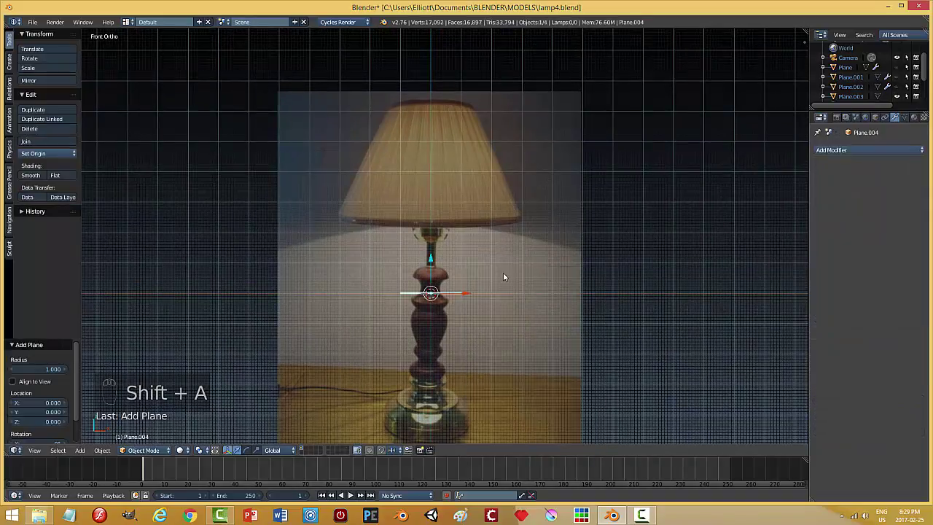
pyautogui.press('r')
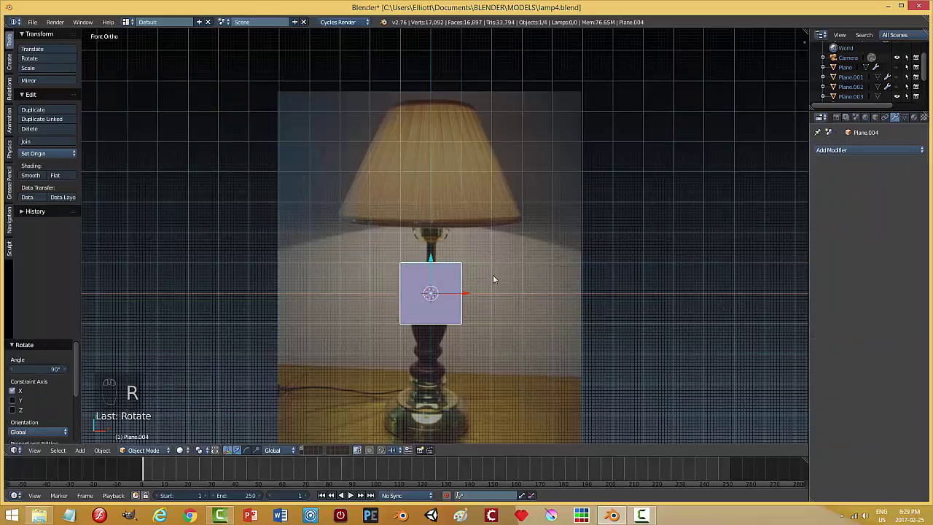
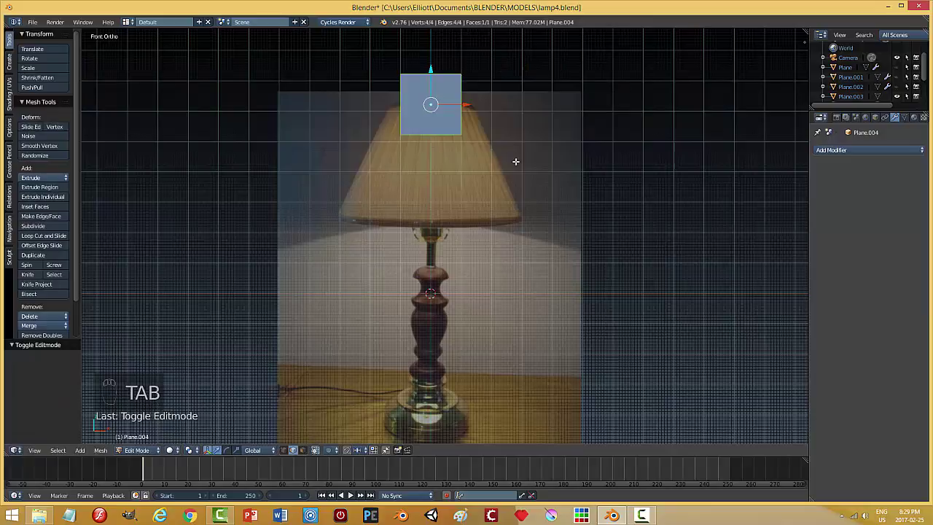
pyautogui.press('ctrl+Tab')
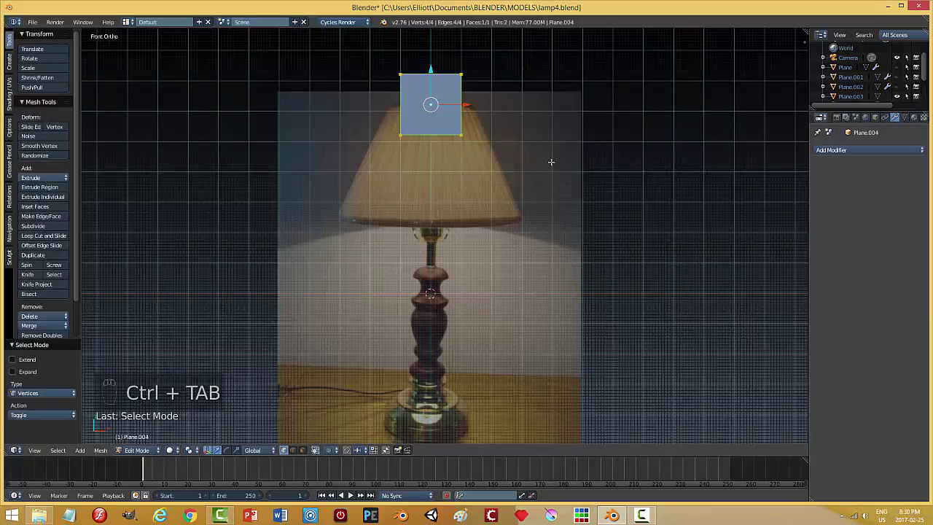
pyautogui.press('alt+m')
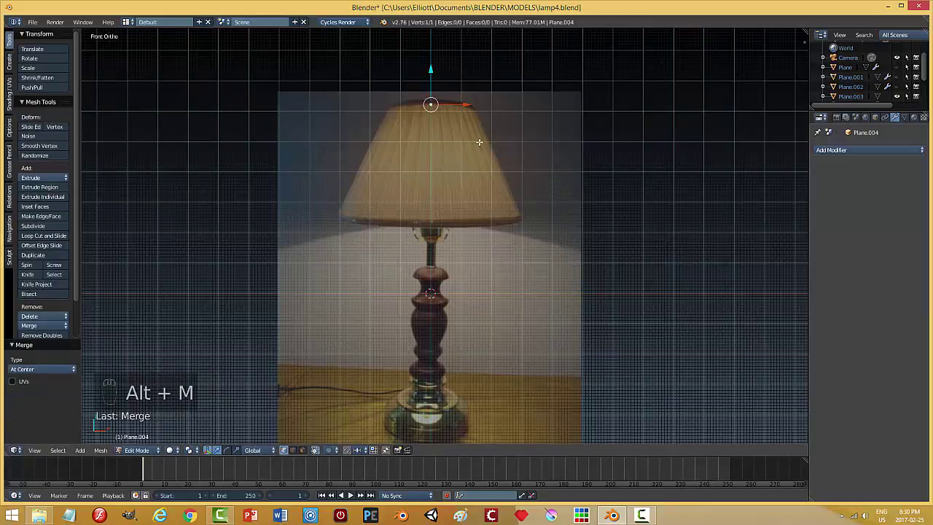
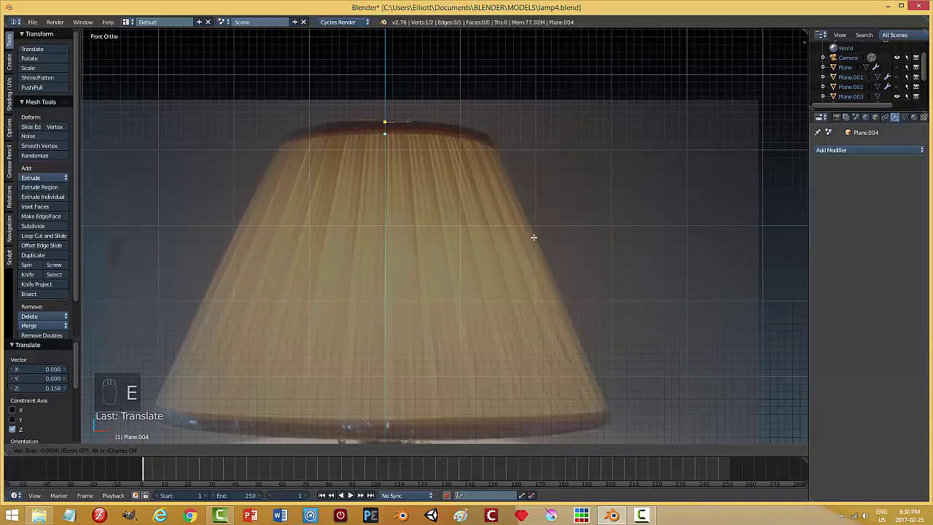
# Trace the shade's top edge, rim and slope with extruded vertices over the photo
pyautogui.press('g')
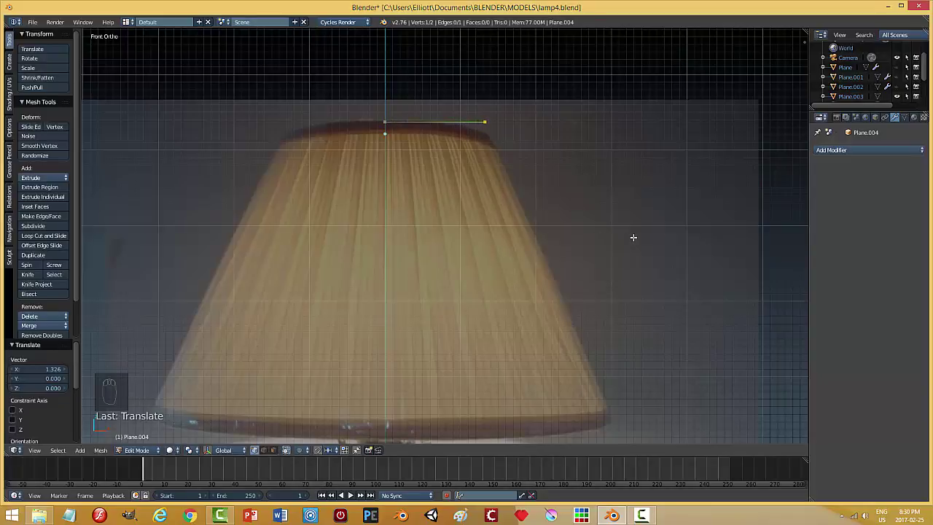
pyautogui.press('e')
pyautogui.press('g')
pyautogui.press('e')
pyautogui.press('g')
pyautogui.press('e')
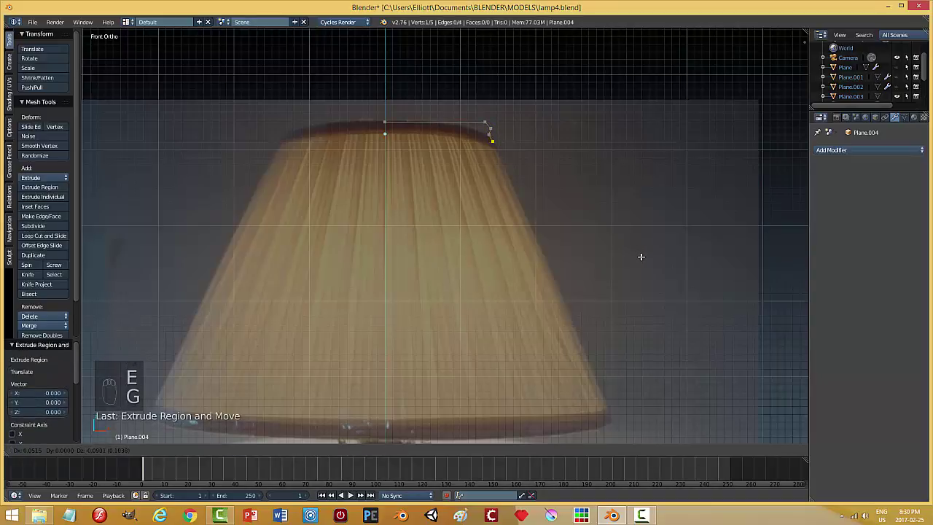
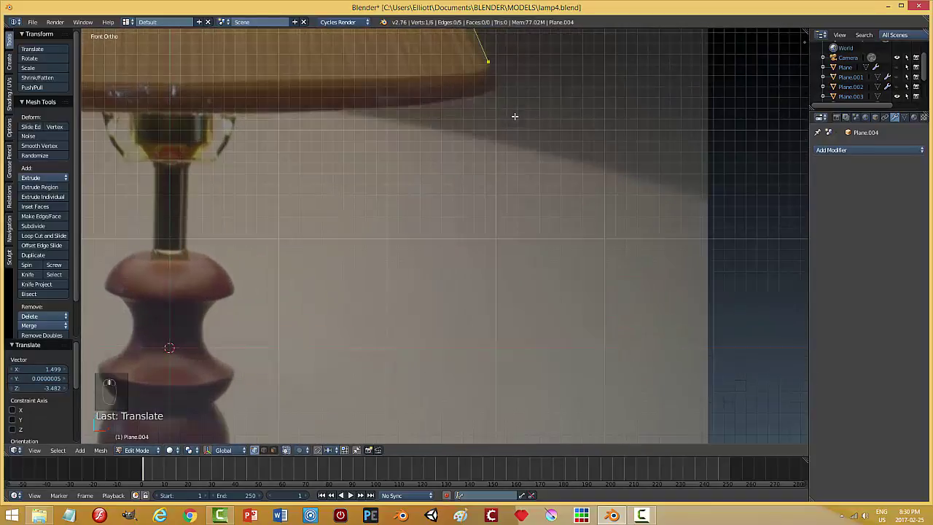
pyautogui.press('e')
pyautogui.press('g')
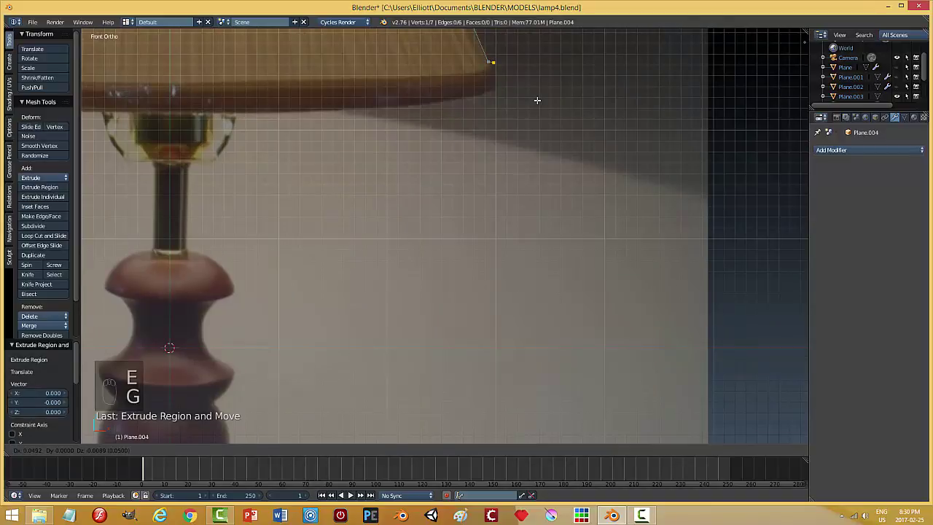
# Continue the outline around the lower rim and back toward the shade's centre line
pyautogui.press('e')
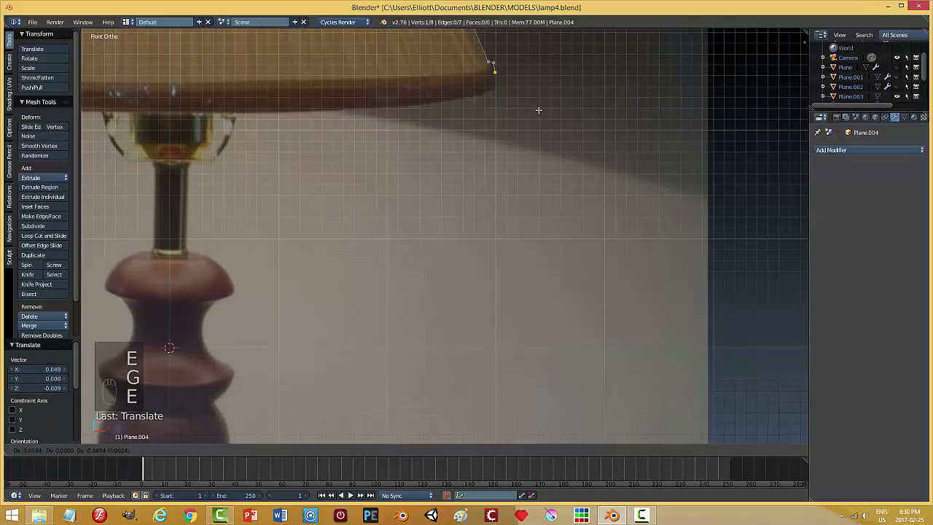
pyautogui.press('e')
pyautogui.press('g')
pyautogui.press('e')
pyautogui.press('g')
pyautogui.press('e')
pyautogui.press('g')
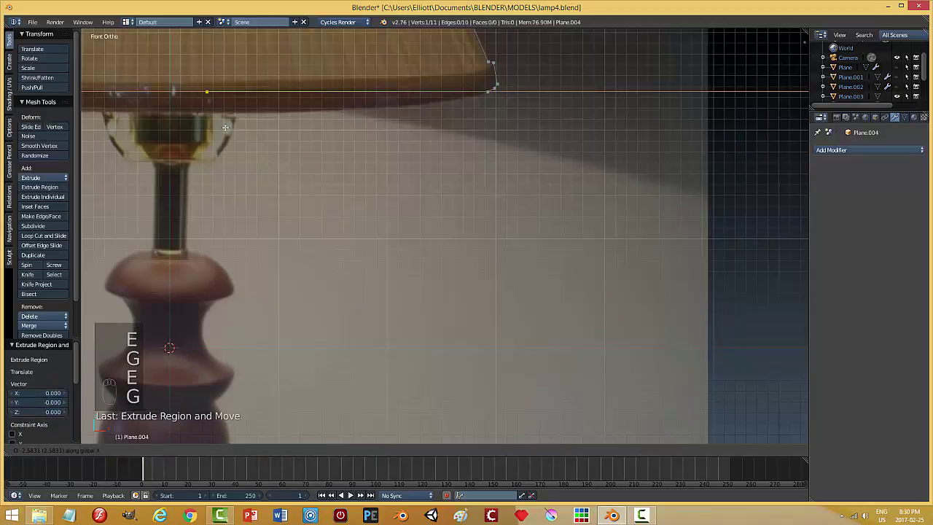
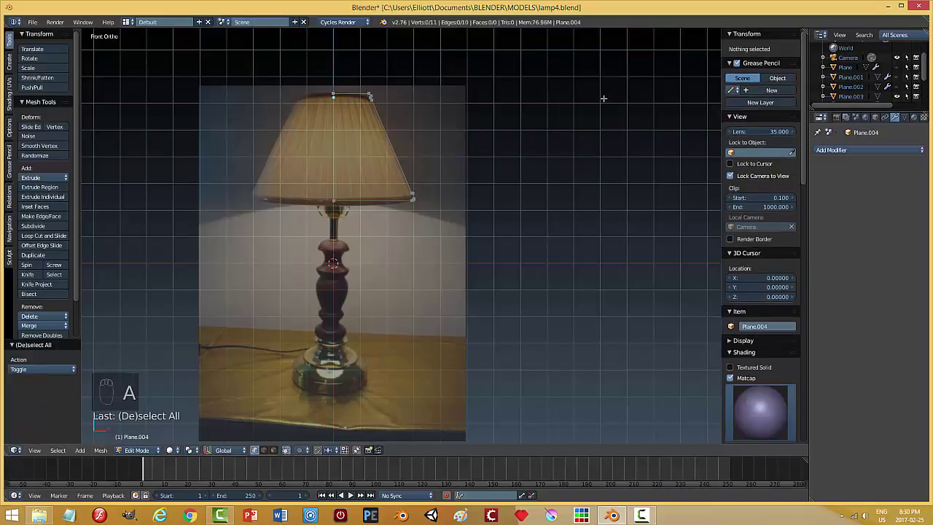
# Spin the shade profile into a smooth solid lampshade and trim stray vertices to nine
pyautogui.press('n')
pyautogui.press('Tab')
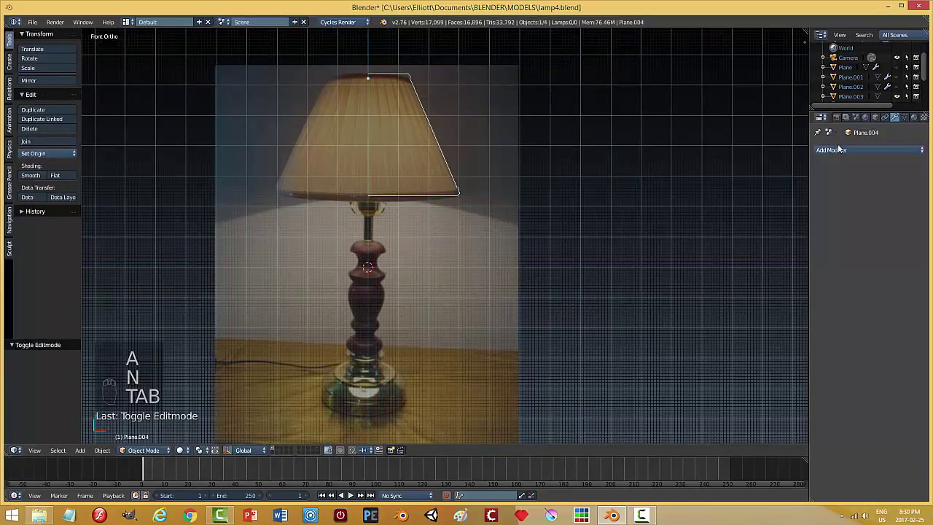
pyautogui.moveTo(843, 151); pyautogui.dragTo(856, 198)
pyautogui.moveTo(857, 198); pyautogui.dragTo(460, 134)
pyautogui.press('Tab')
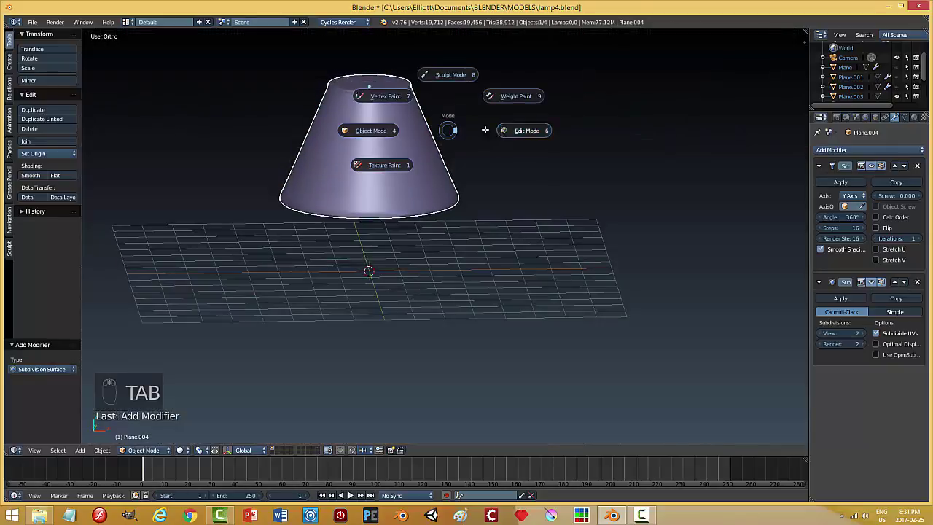
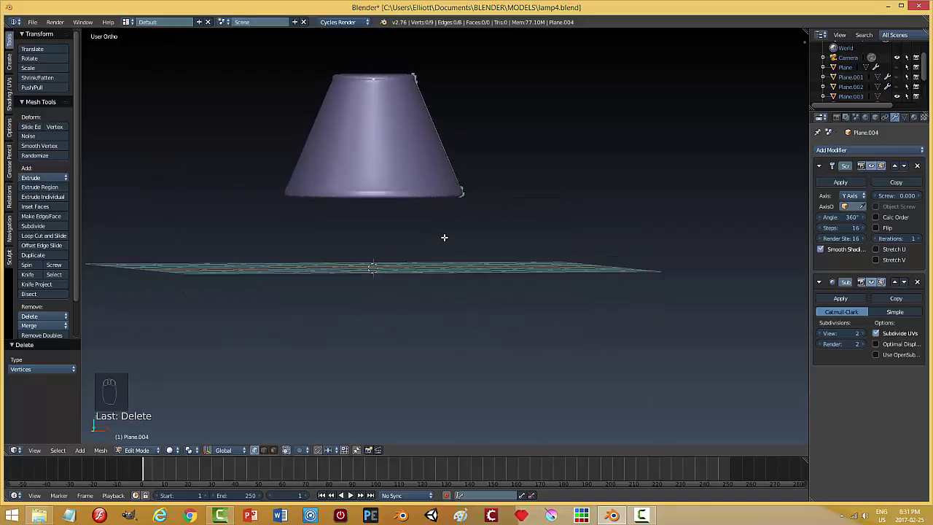
pyautogui.press('Tab')
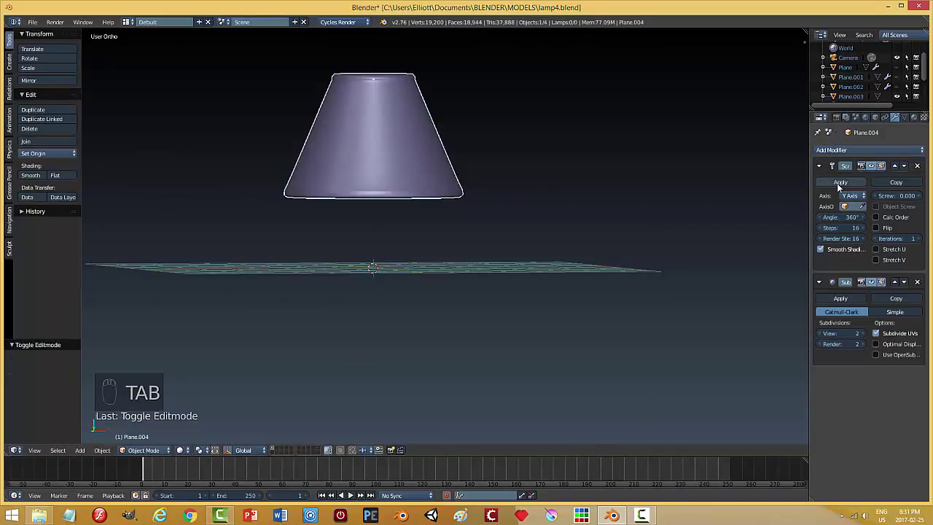
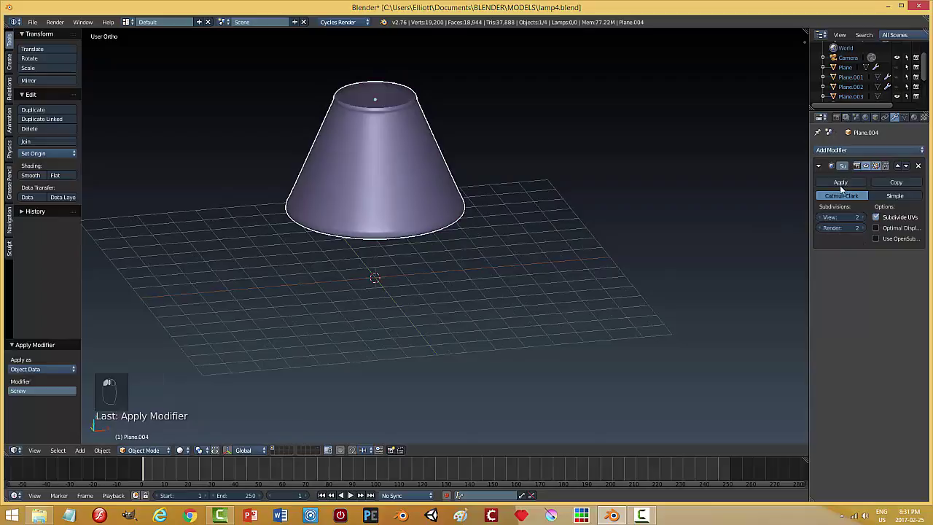
# Thicken the shade wall with Solidify at 0.036 above Subdivision, viewed from the side
pyautogui.middleClick(852, 154)
pyautogui.moveTo(759, 300); pyautogui.dragTo(485, 242)
pyautogui.press('a')
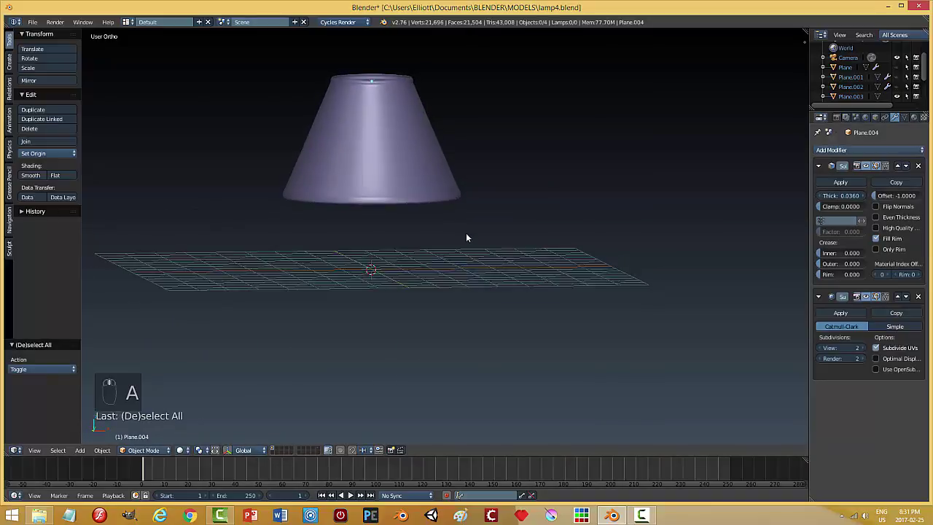
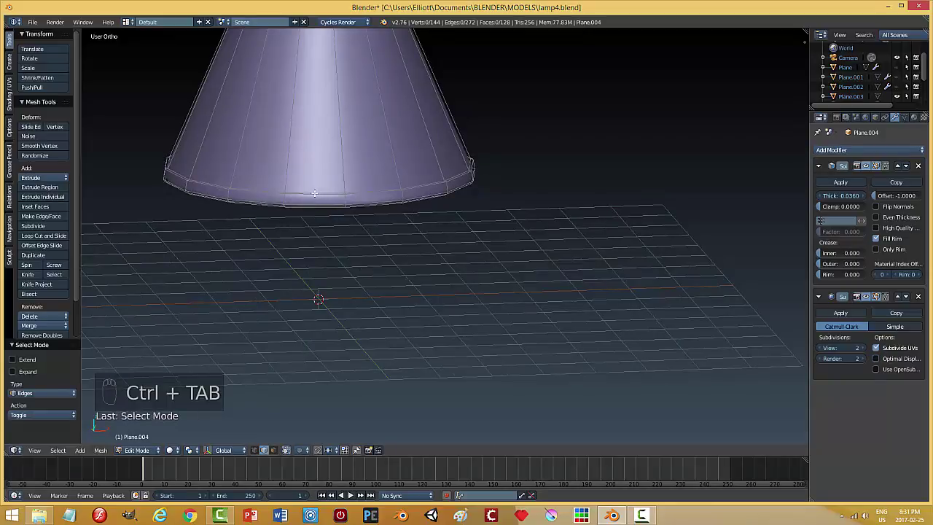
# Add extra edge loops near the shade's bottom rim for a crisper edge
pyautogui.press('ctrl+r')
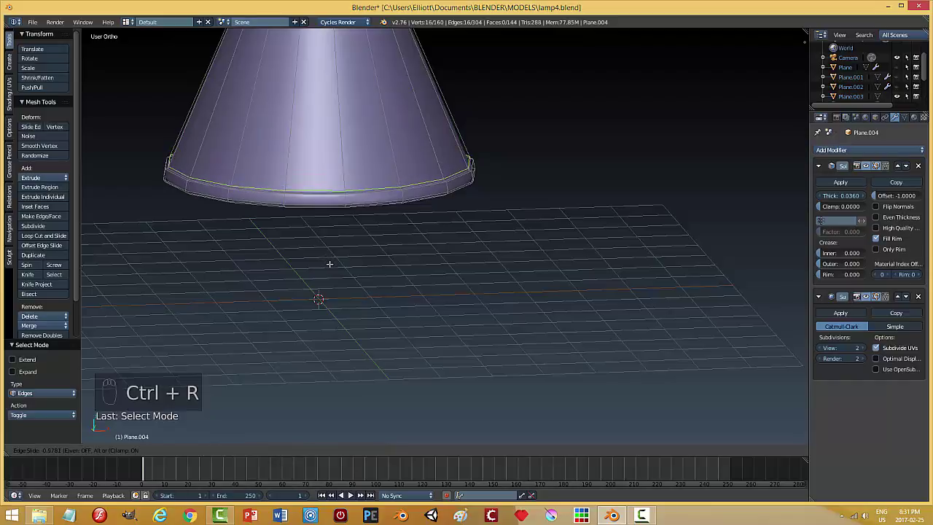
pyautogui.press('ctrl+z')
pyautogui.press('ctrl+r')
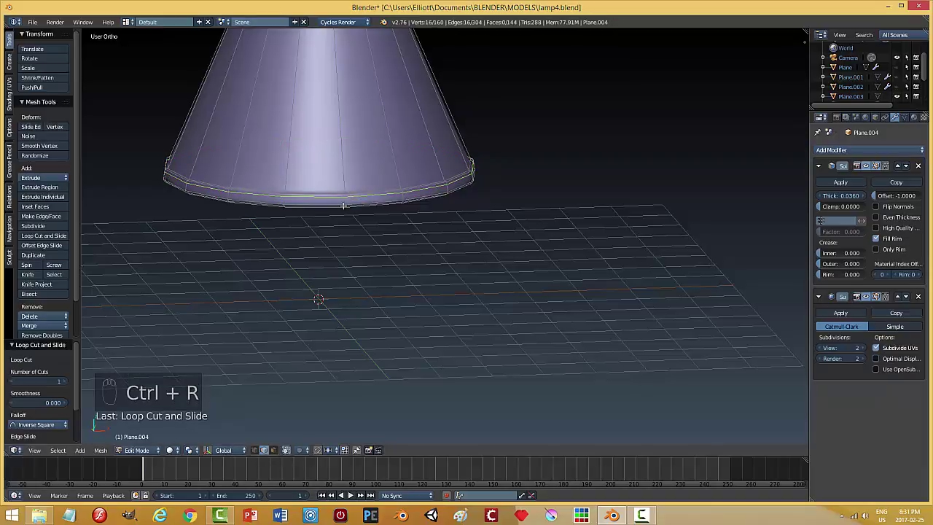
pyautogui.press('ctrl+r')
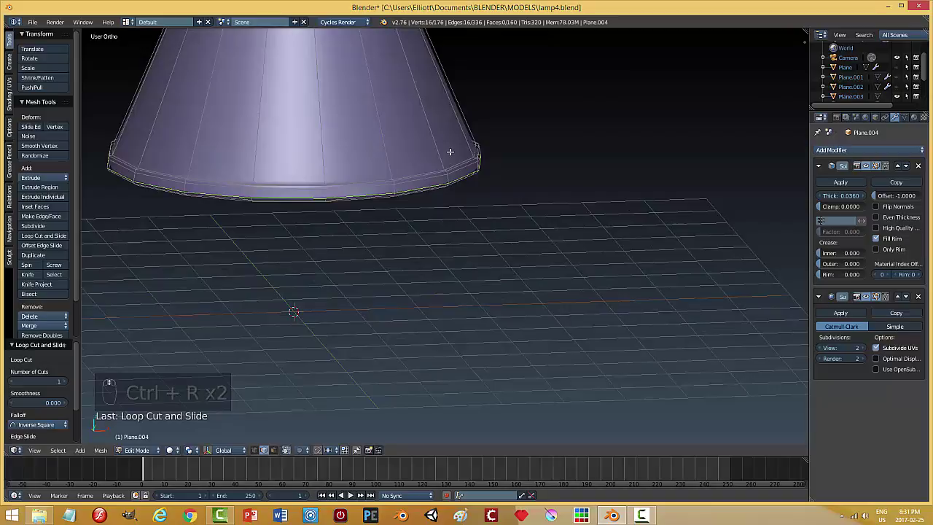
pyautogui.press('a')
pyautogui.press('Tab')
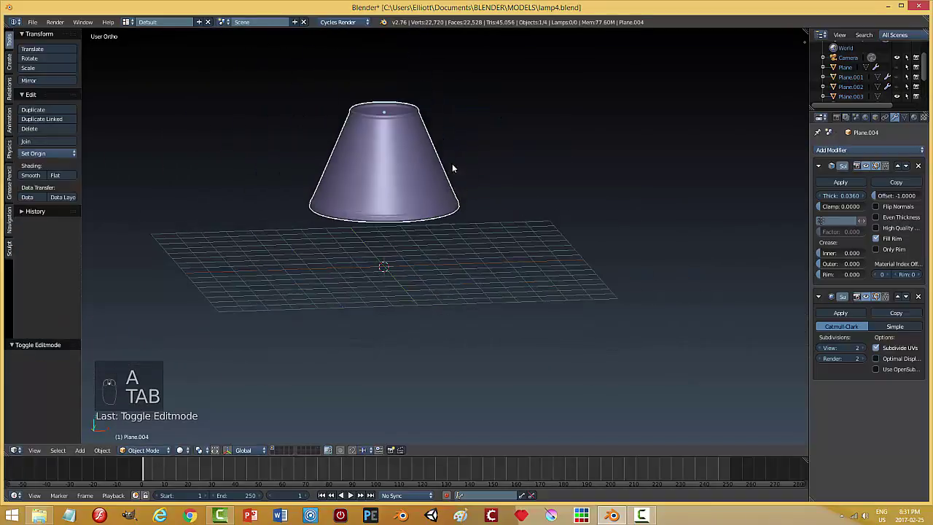
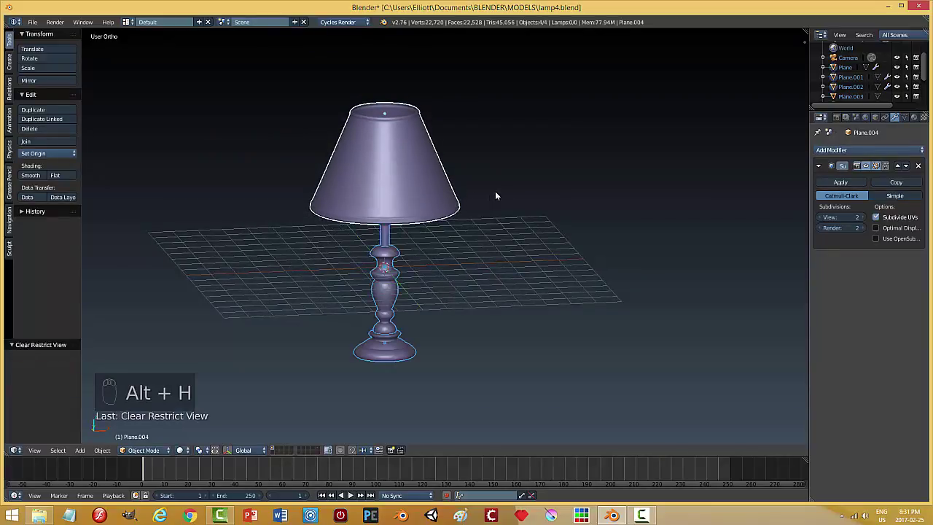
# Unhide the stand, shrink the shade to fit, and move lamp, lights and camera to another layer
pyautogui.press('a')
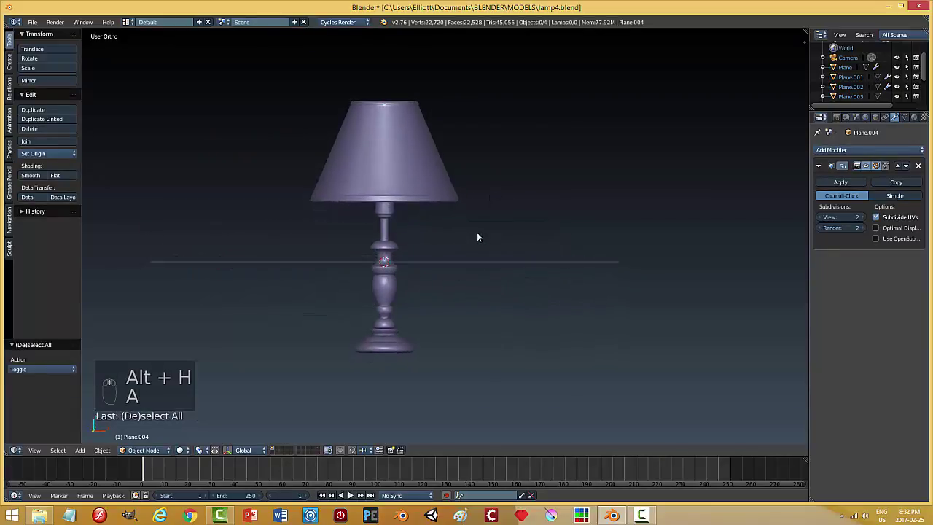
pyautogui.middleClick(383, 172)
pyautogui.moveTo(383, 172); pyautogui.dragTo(488, 287)
pyautogui.press('a')
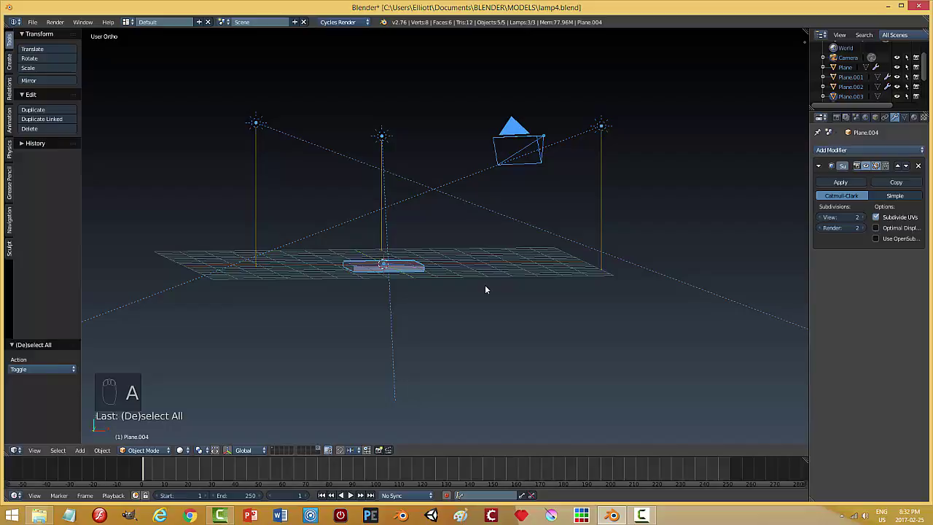
pyautogui.press('m')
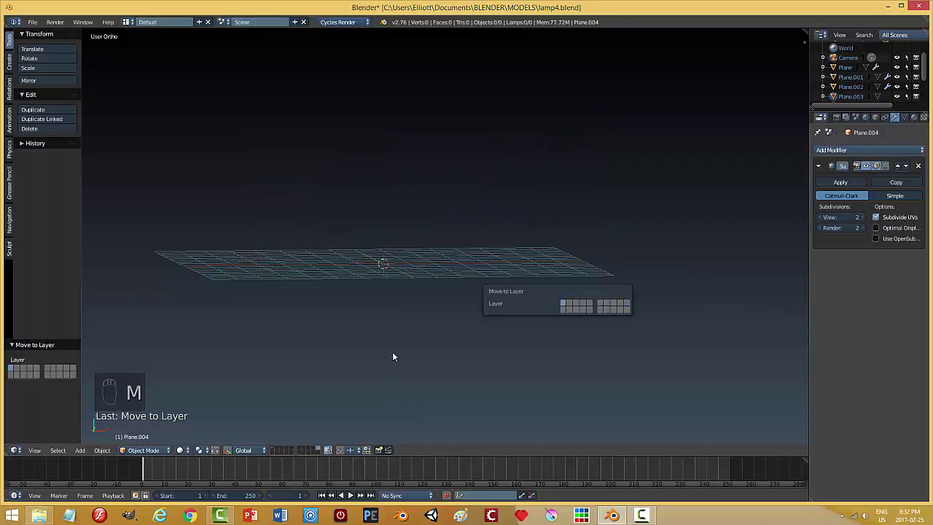
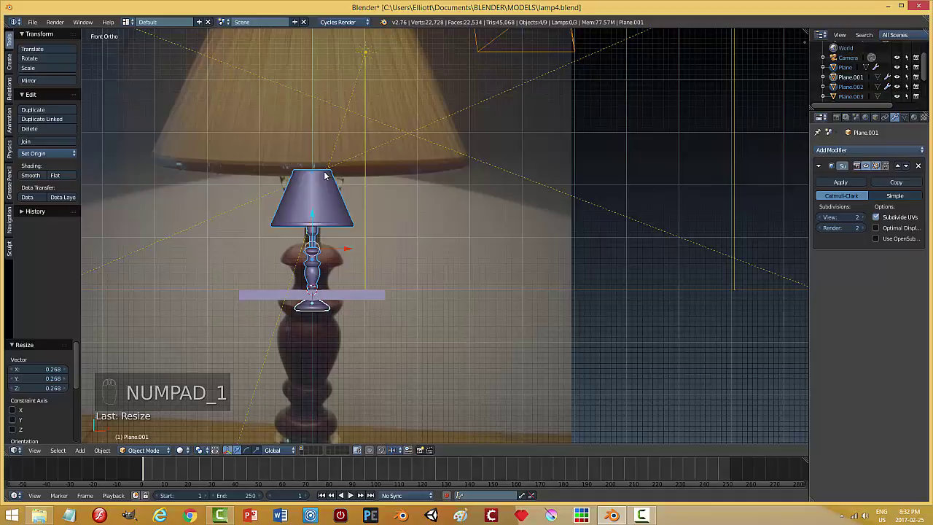
# Raise the shade along Z onto the stand top and check the lamp through the camera view
pyautogui.moveTo(319, 213); pyautogui.dragTo(319, 194)
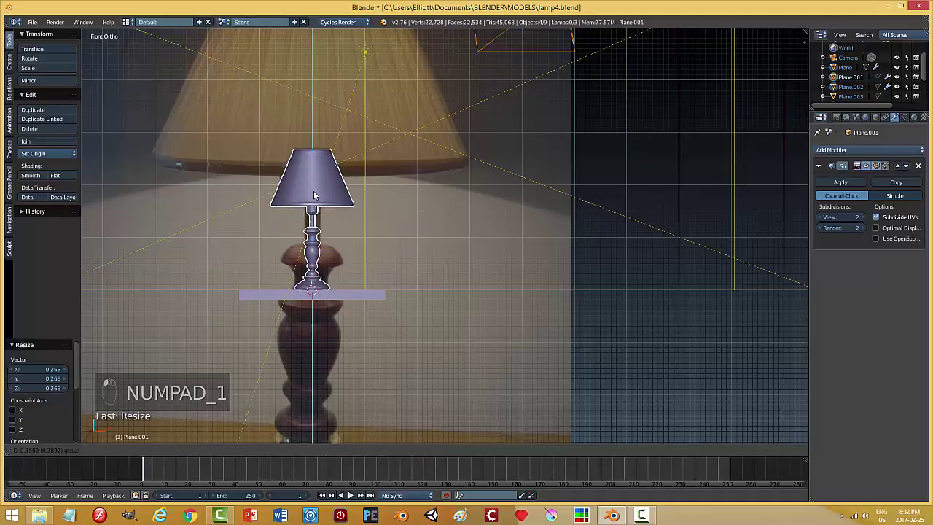
pyautogui.moveTo(318, 194); pyautogui.dragTo(318, 195)
pyautogui.press('n')
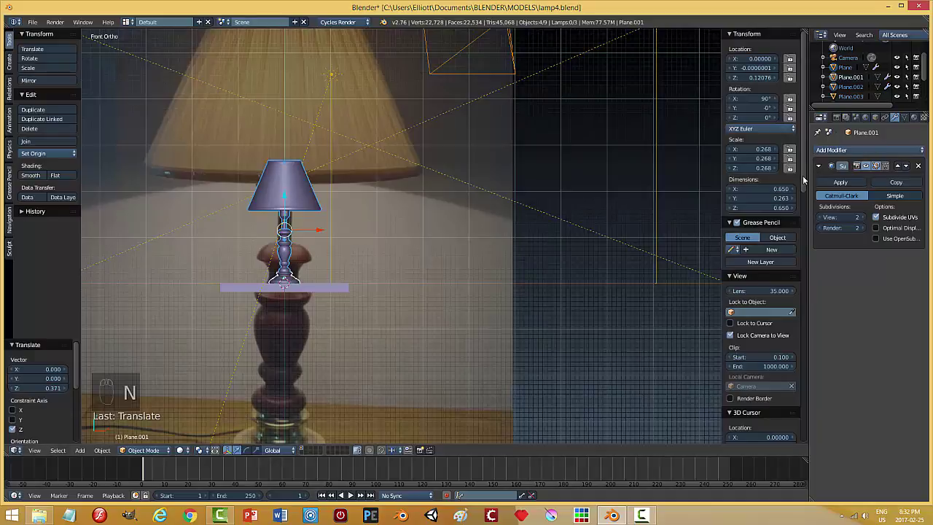
pyautogui.moveTo(809, 177); pyautogui.dragTo(444, 273)
pyautogui.press('KP_0')
pyautogui.middleClick(434, 291)
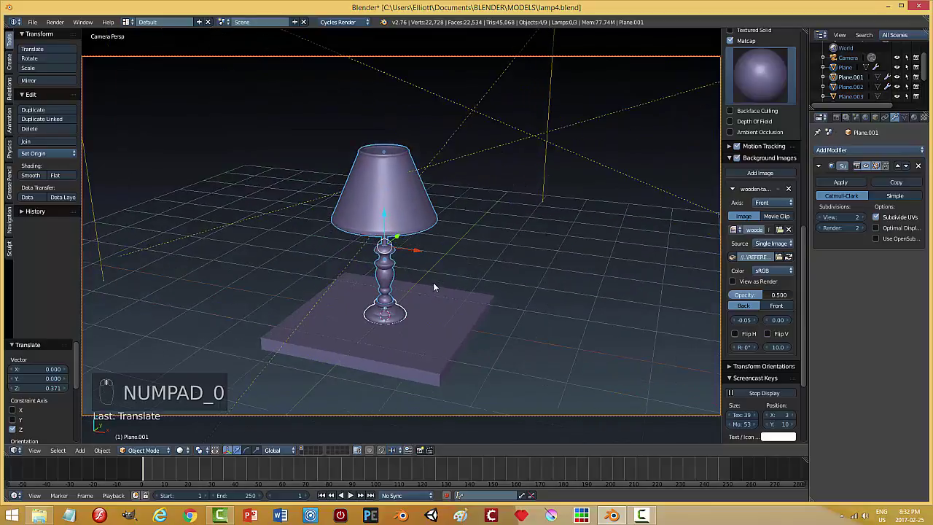
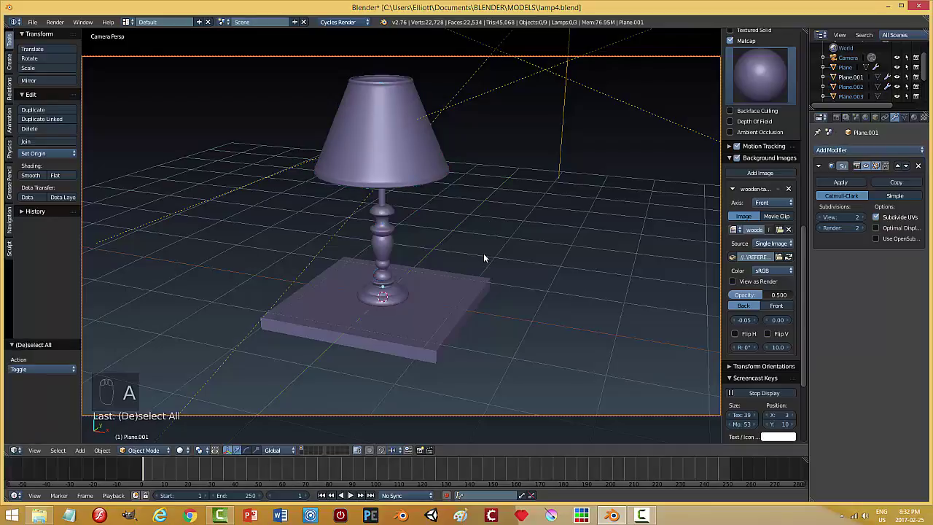
pyautogui.middleClick(489, 257)
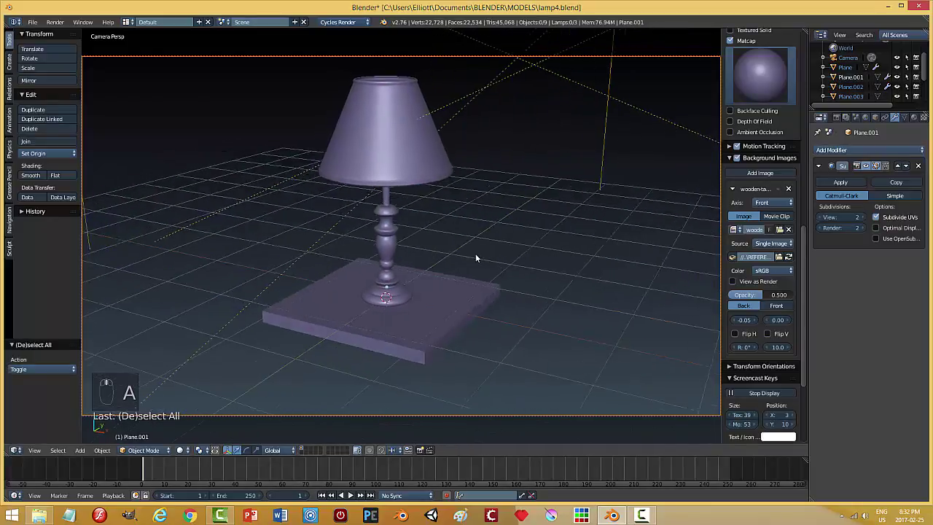
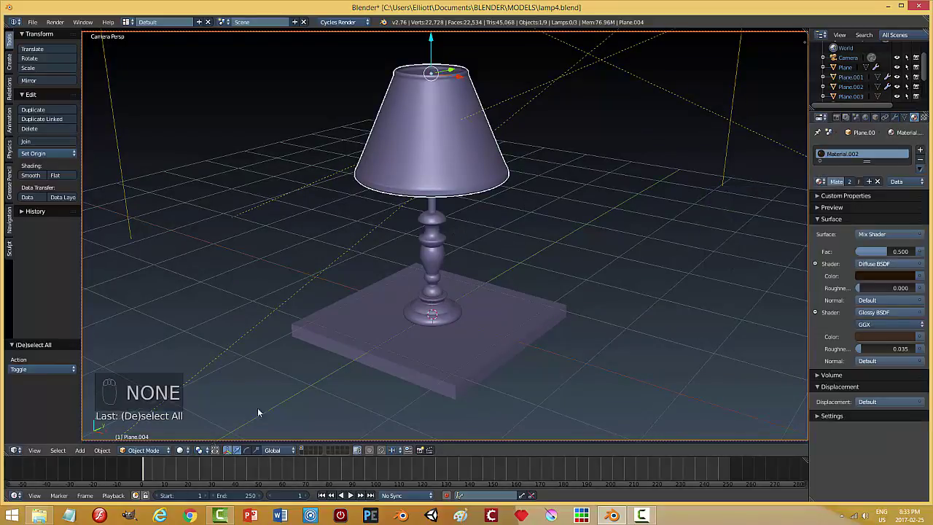
# Assign the diffuse-glossy Material.002 mix shader to the lampshade
pyautogui.moveTo(183, 451); pyautogui.dragTo(208, 390)
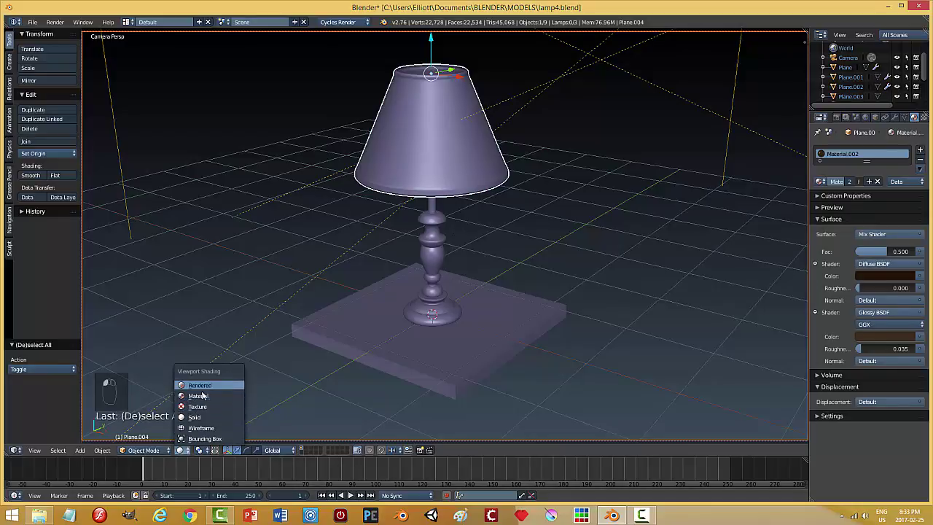
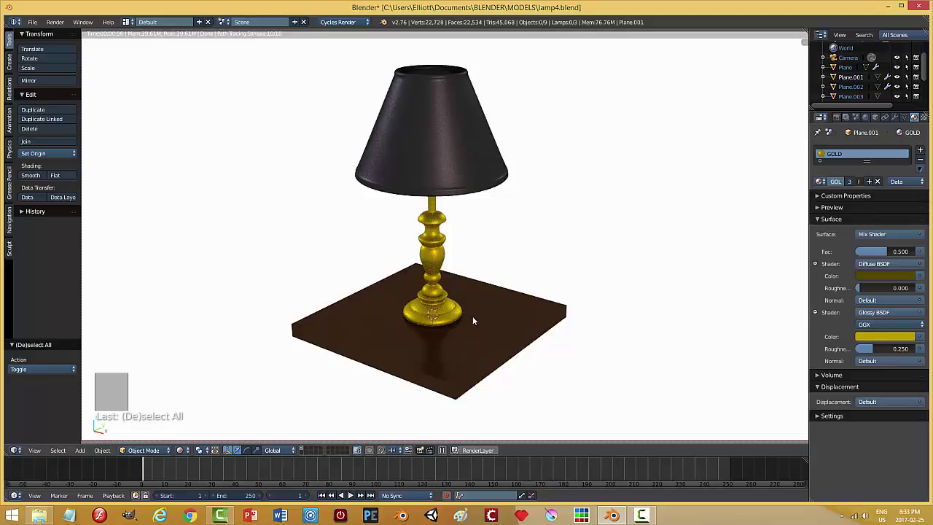
pyautogui.press('KP_0')
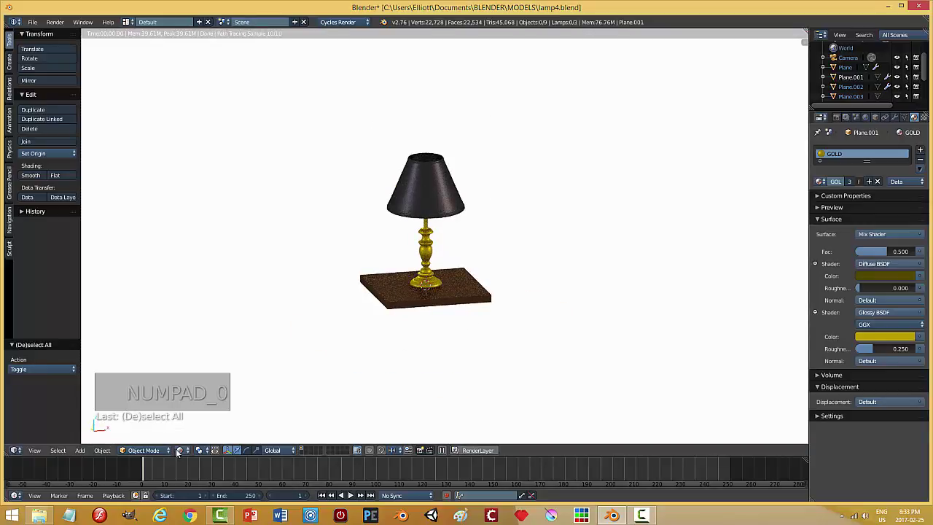